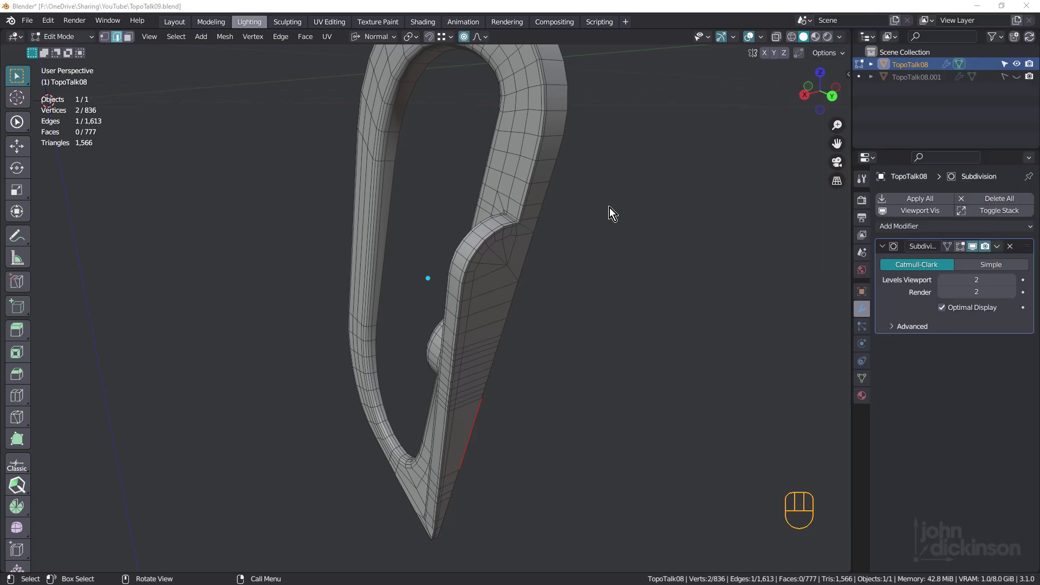
Orbit and zoom around the hook to inspect the prong bump and the lower corner near the tip.
left_click_drag(486, 272, 590, 274)
left_click_drag(479, 231, 389, 196)
left_click_drag(495, 237, 565, 253)
left_click_drag(485, 252, 488, 253)
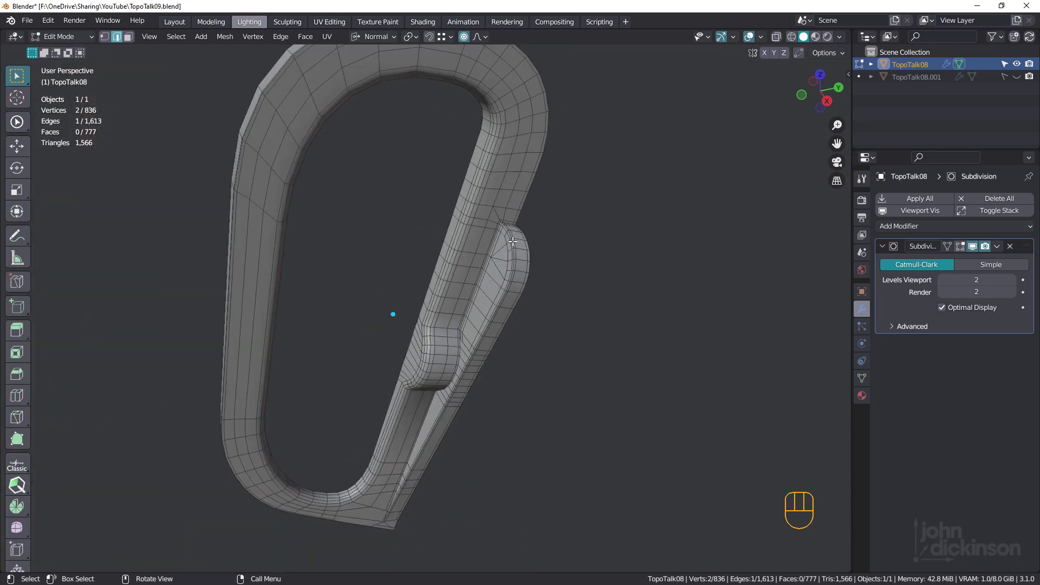
left_click_drag(510, 244, 508, 225)
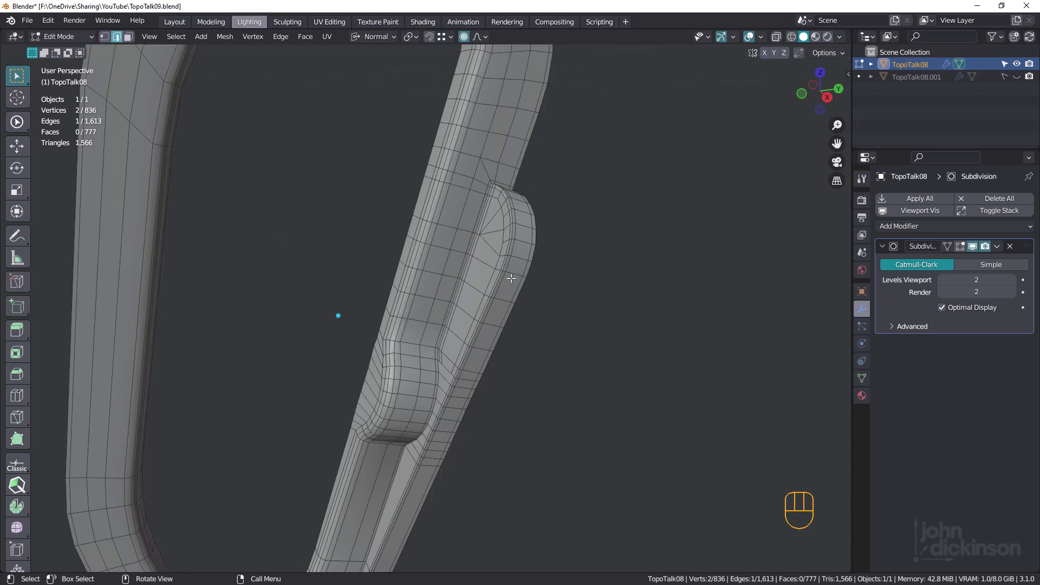
middle_click(506, 274)
left_click_drag(492, 300, 522, 199)
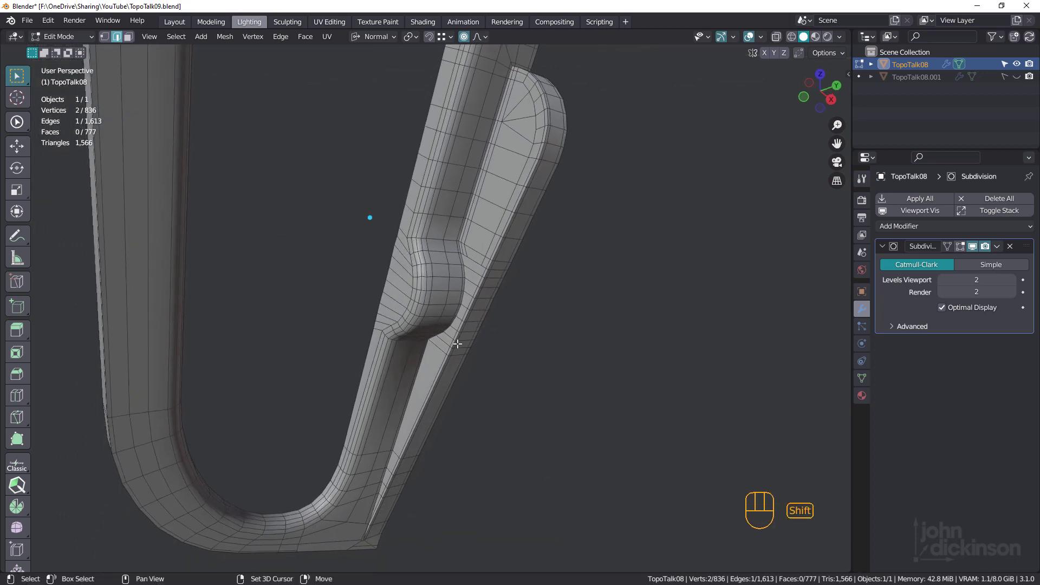
left_click_drag(462, 303, 493, 224)
left_click_drag(469, 299, 479, 270)
left_click_drag(423, 336, 402, 306)
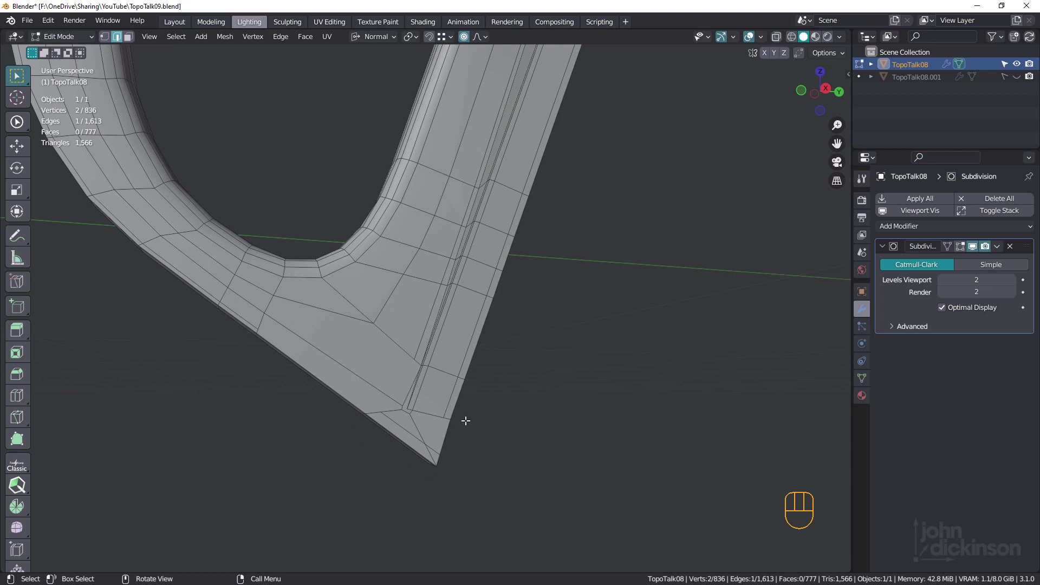
left_click_drag(476, 264, 462, 314)
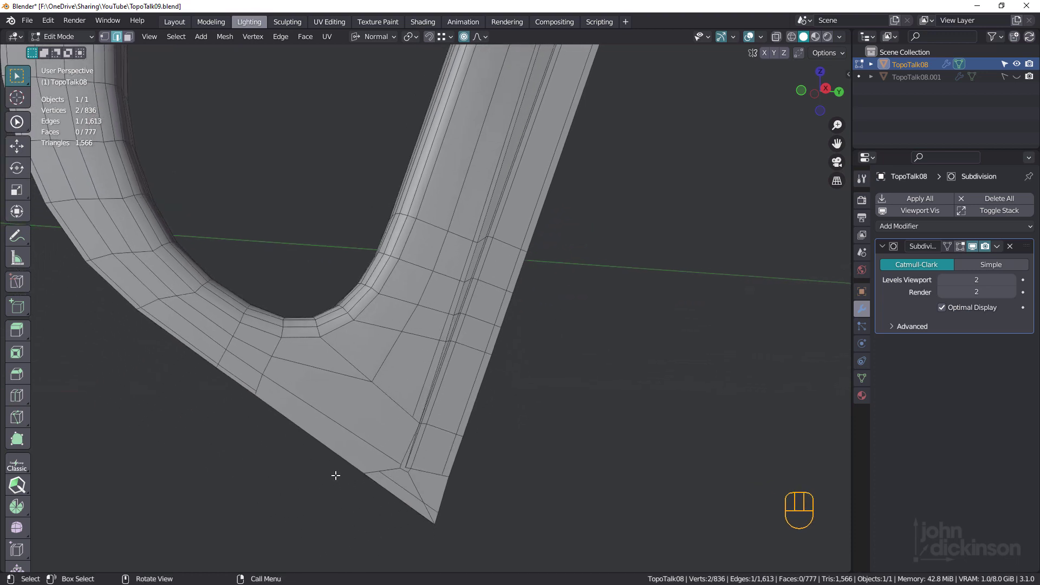
middle_click(451, 287)
left_click_drag(476, 265, 497, 288)
left_click_drag(465, 342, 445, 408)
left_click_drag(477, 327, 486, 338)
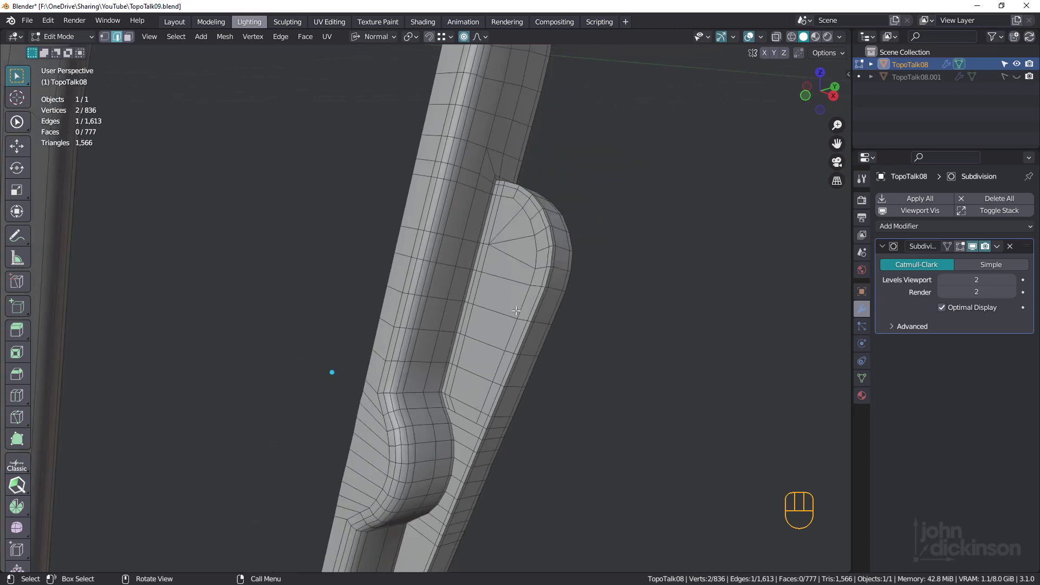
left_click_drag(505, 310, 325, 285)
middle_click(520, 357)
left_click_drag(514, 261, 525, 168)
left_click_drag(535, 244, 542, 176)
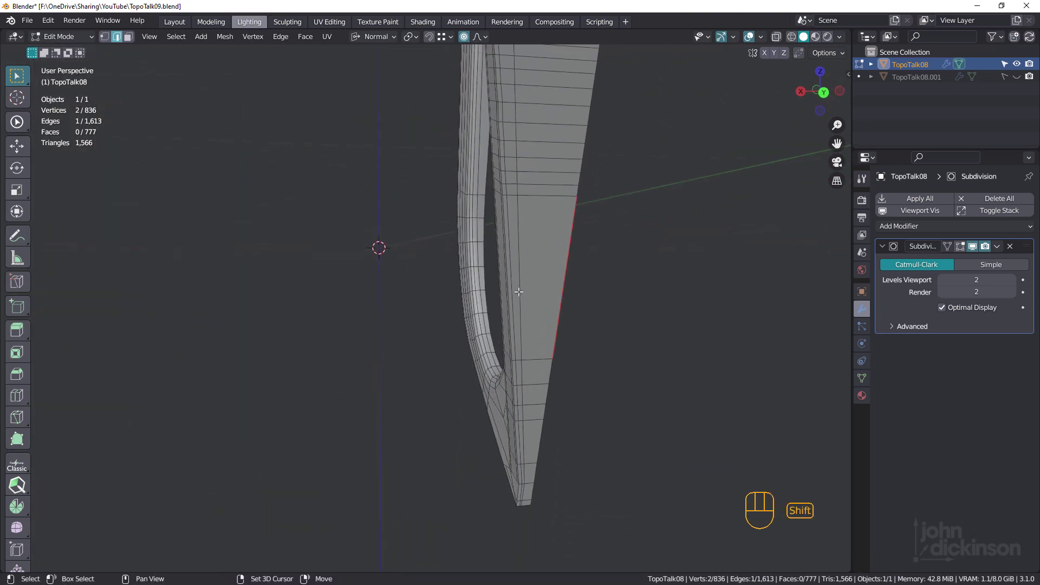
left_click_drag(528, 383, 534, 304)
left_click_drag(526, 369, 511, 299)
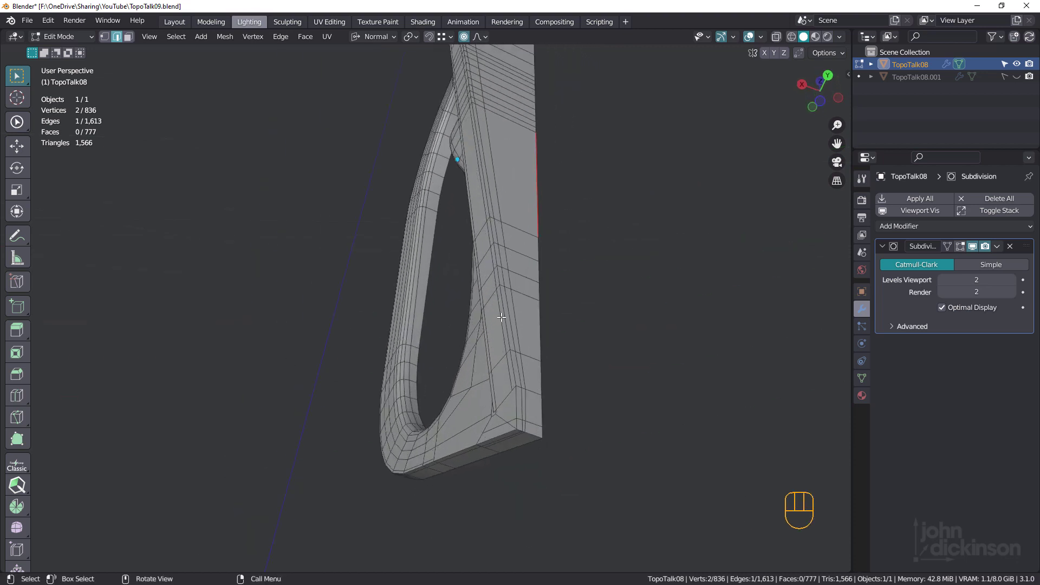
left_click_drag(527, 380, 580, 412)
left_click_drag(514, 367, 557, 359)
left_click_drag(515, 352, 509, 385)
middle_click(501, 356)
left_click_drag(504, 360, 505, 335)
left_click_drag(504, 357, 497, 342)
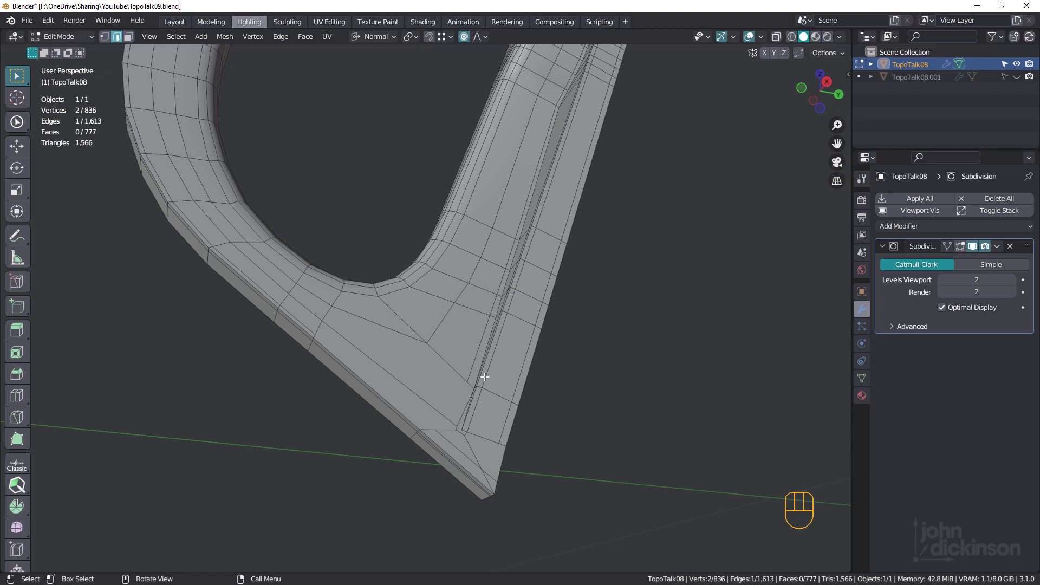
left_click_drag(483, 296, 456, 423)
left_click_drag(500, 309, 496, 326)
left_click_drag(506, 281, 471, 421)
left_click_drag(498, 317, 537, 322)
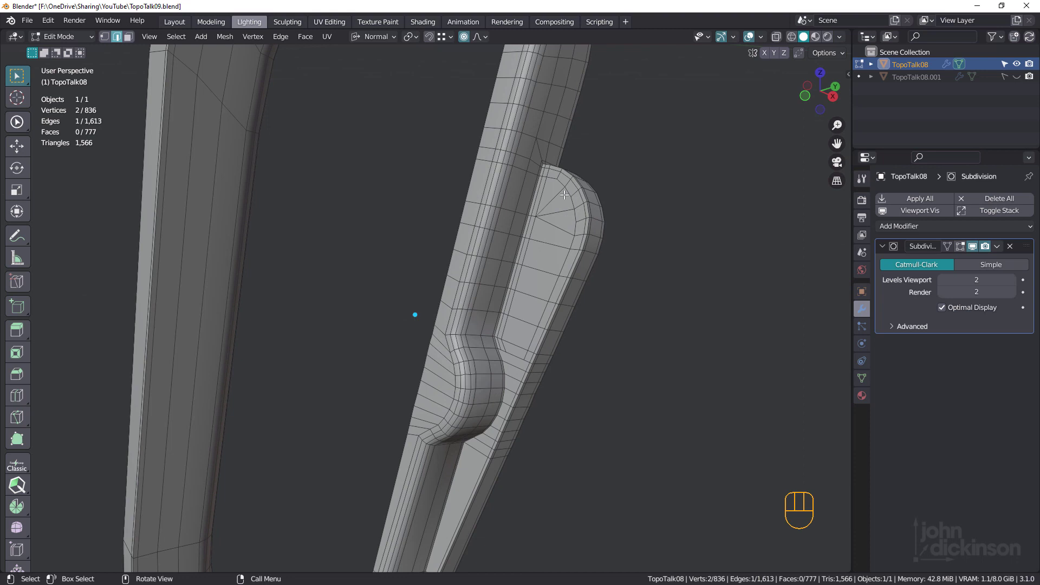
left_click_drag(502, 365, 482, 306)
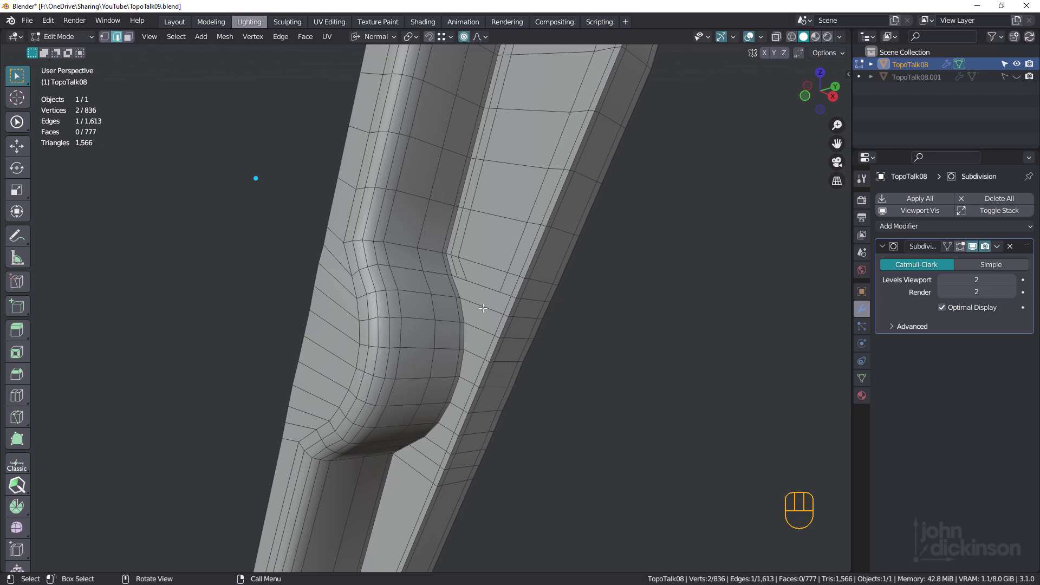
middle_click(467, 376)
left_click_drag(510, 283, 496, 273)
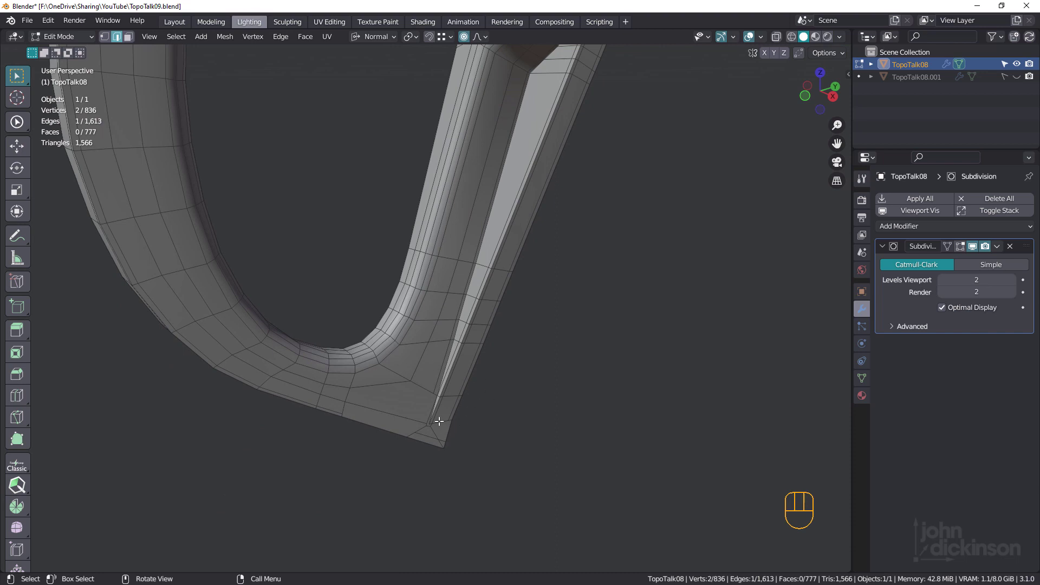
middle_click(452, 355)
middle_click(467, 371)
left_click_drag(474, 363, 482, 349)
left_click_drag(493, 311, 491, 329)
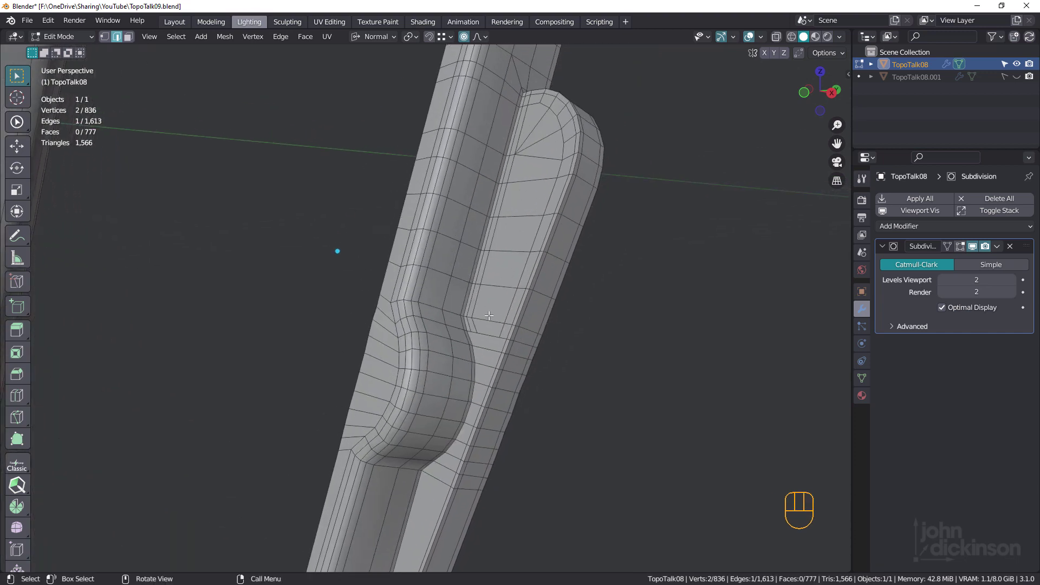
left_click_drag(466, 408, 515, 231)
left_click_drag(502, 352, 559, 208)
middle_click(525, 295)
middle_click(490, 341)
left_click_drag(487, 361, 481, 374)
left_click_drag(485, 372, 450, 339)
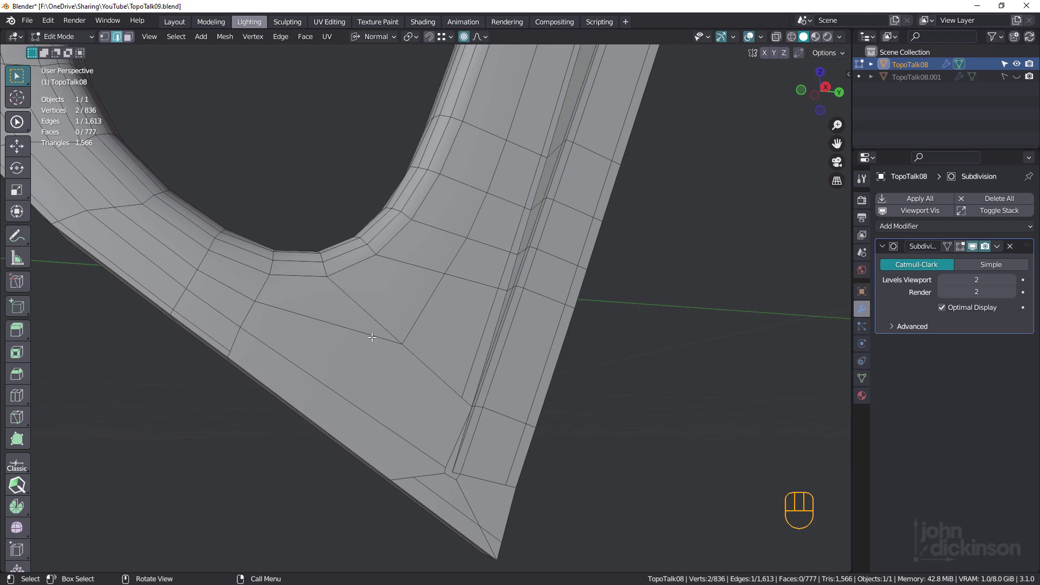
middle_click(392, 354)
left_click_drag(419, 385, 391, 344)
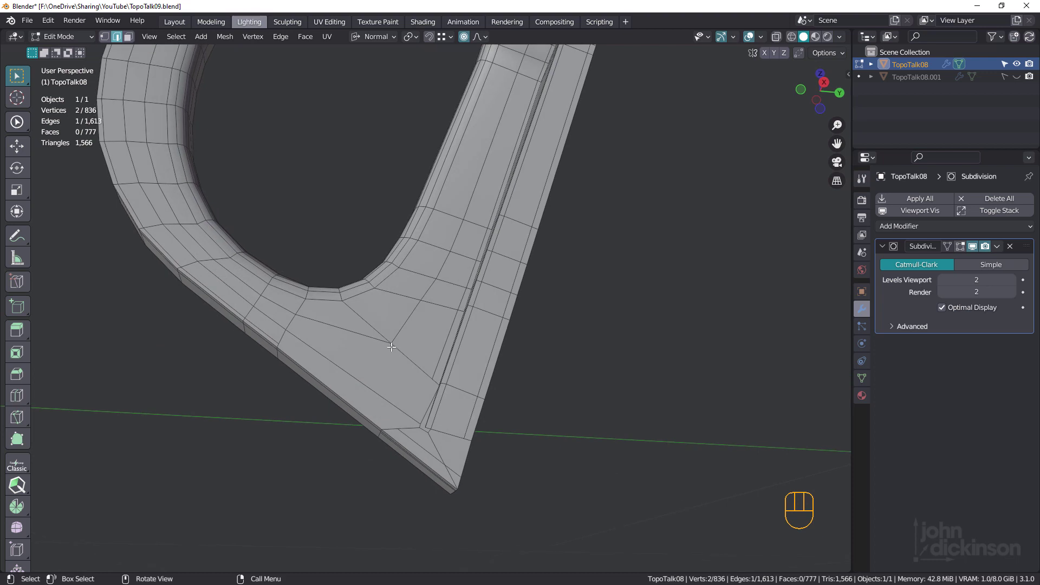
Dissolve the stray edge loop at the lower corner, connect vertices across the face and dissolve the leftover edge.
key("k")
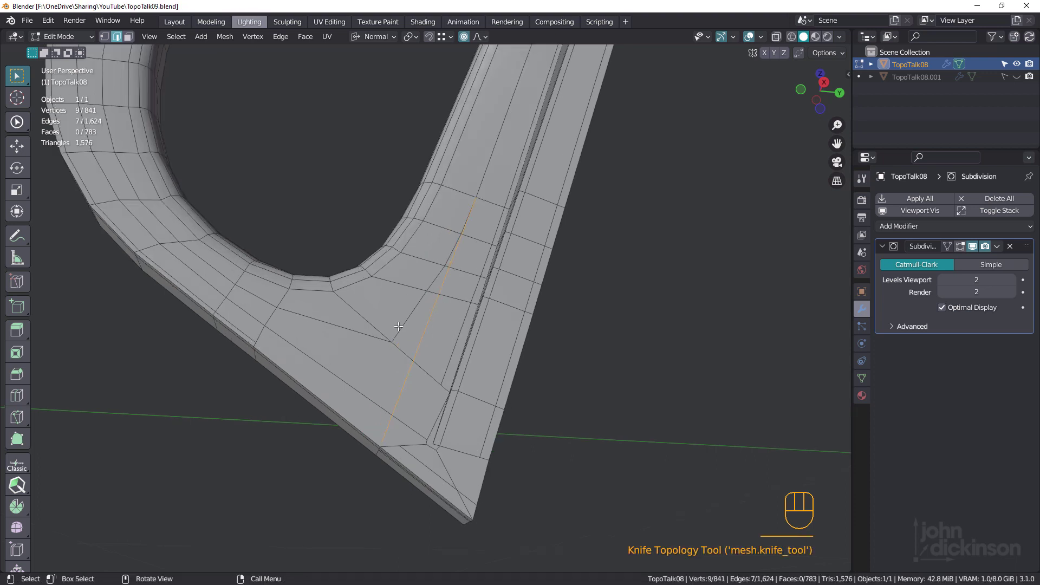
left_click(397, 321)
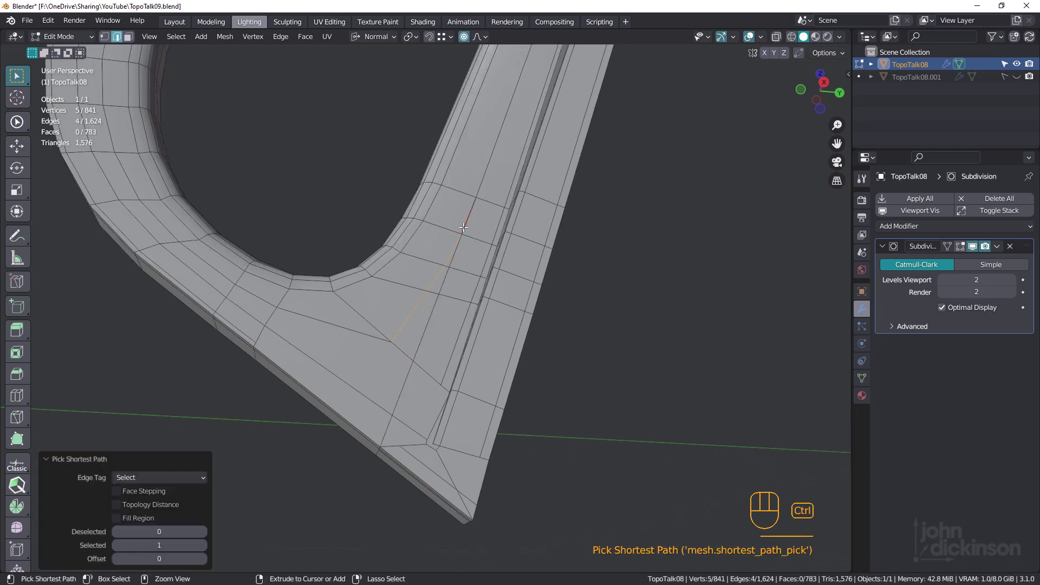
key("ctrl+x")
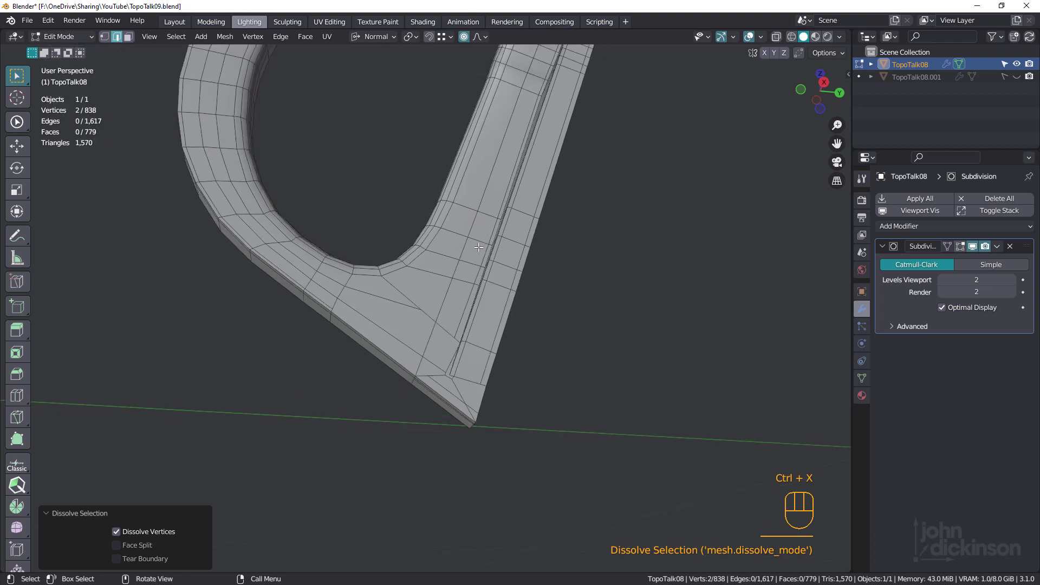
left_click_drag(474, 252, 461, 281)
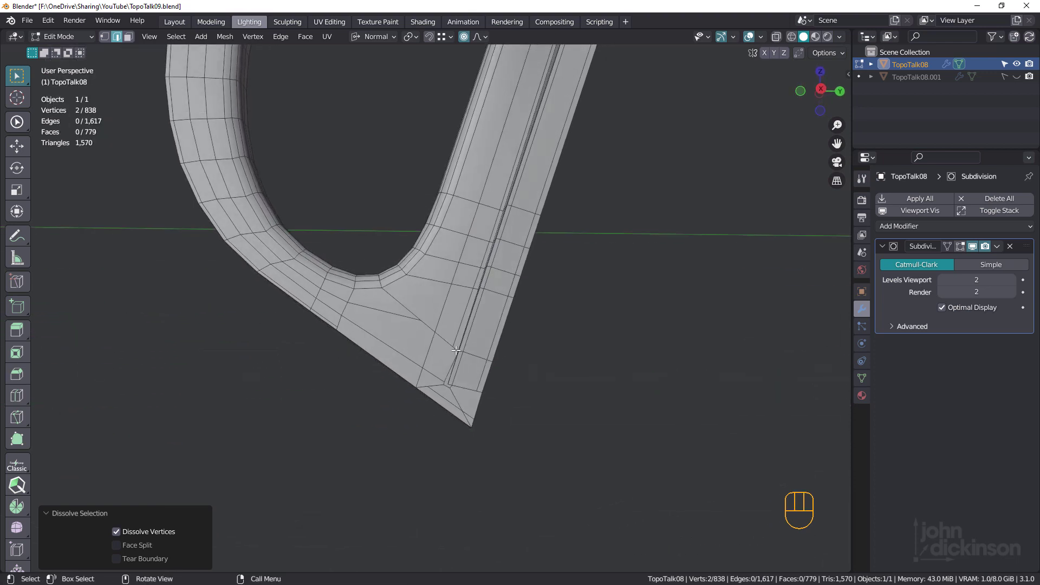
left_click_drag(412, 337, 430, 344)
key("k")
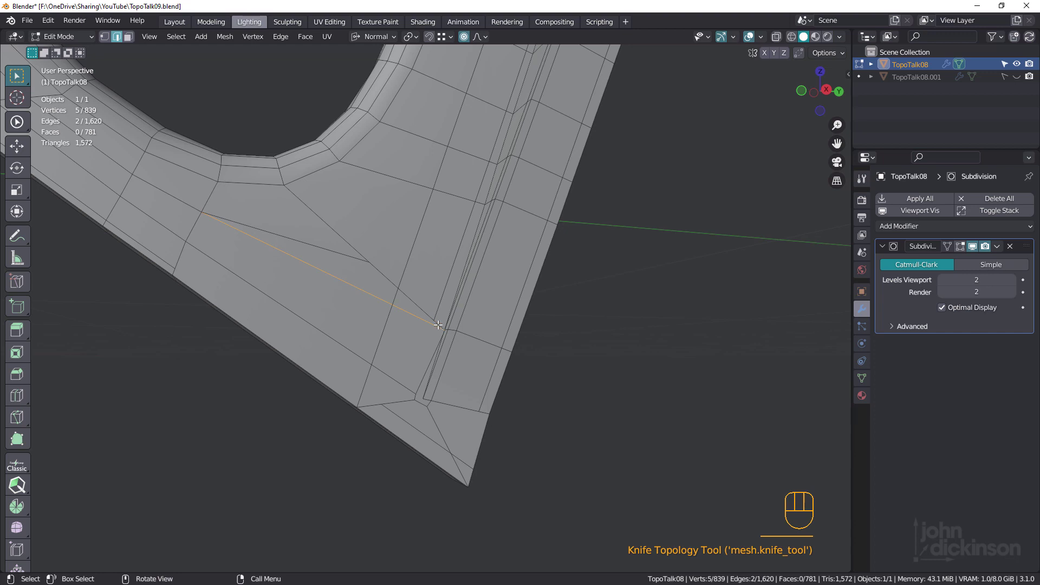
left_click_drag(379, 281, 387, 299)
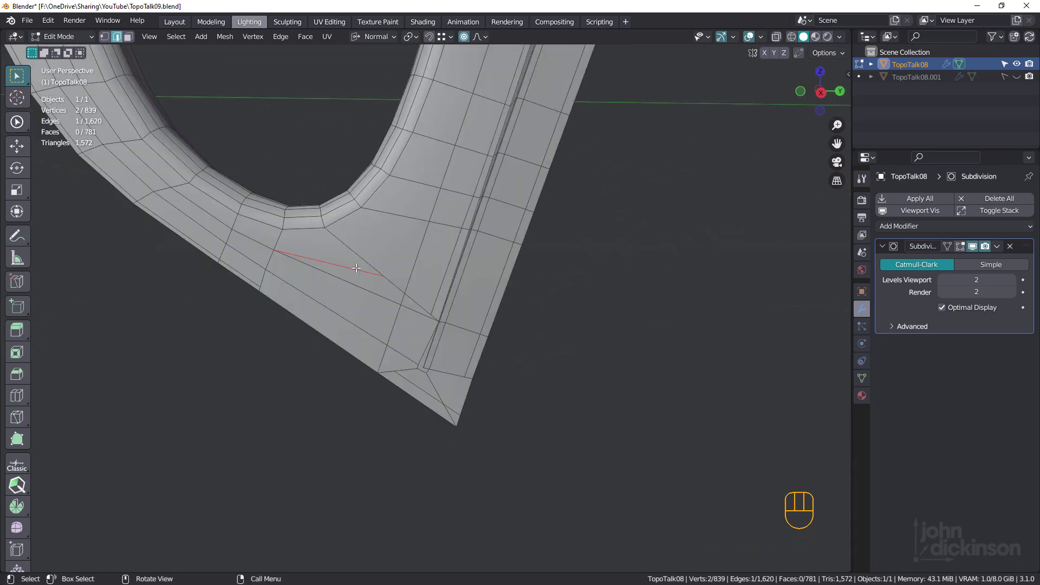
key("ctrl+x")
Knife-cut new edges across the corner faces and across the prong's side face.
left_click_drag(358, 270, 369, 245)
key("k")
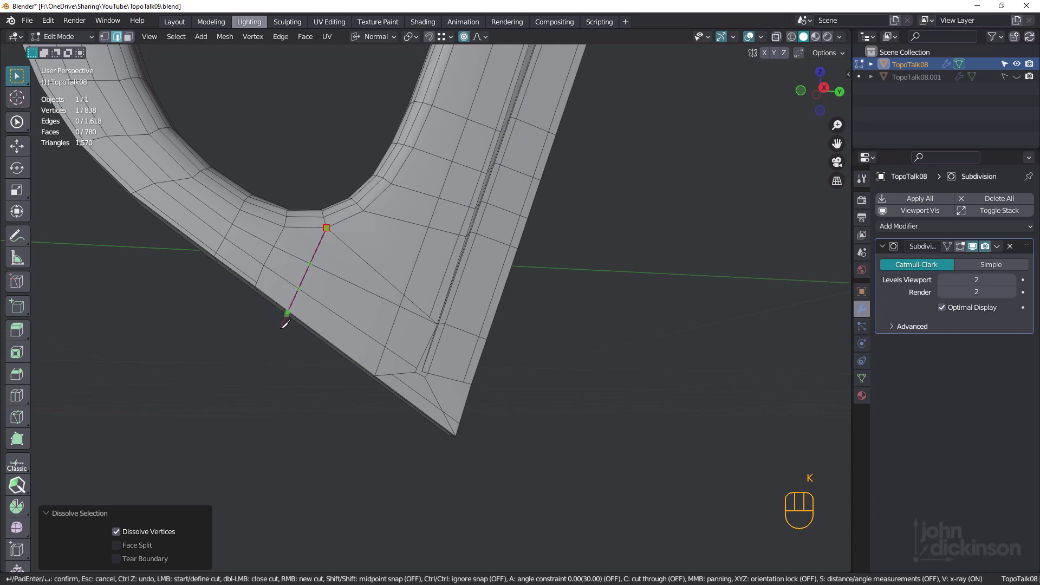
middle_click(350, 255)
left_click_drag(422, 261, 441, 277)
key("k")
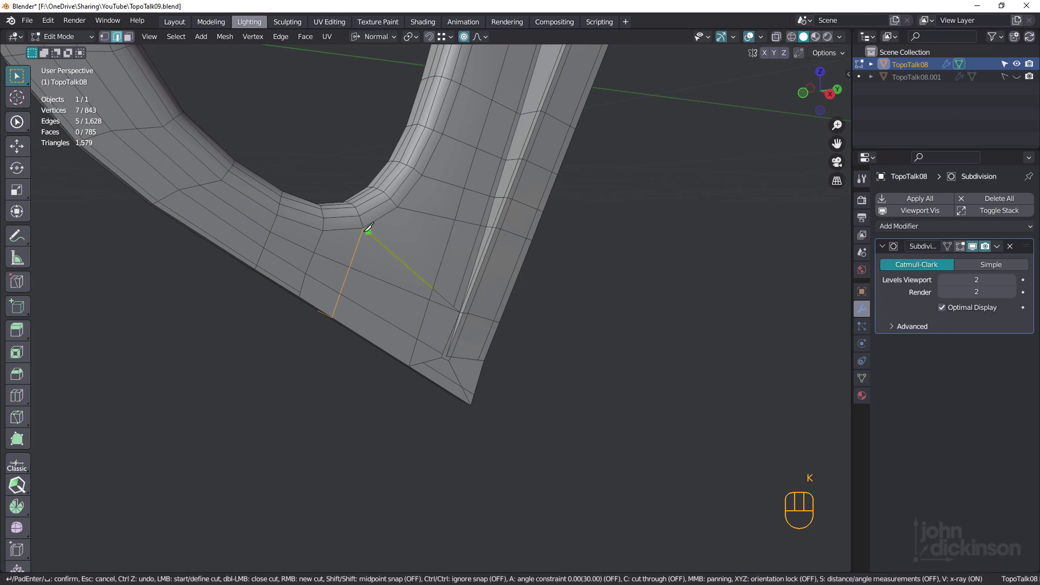
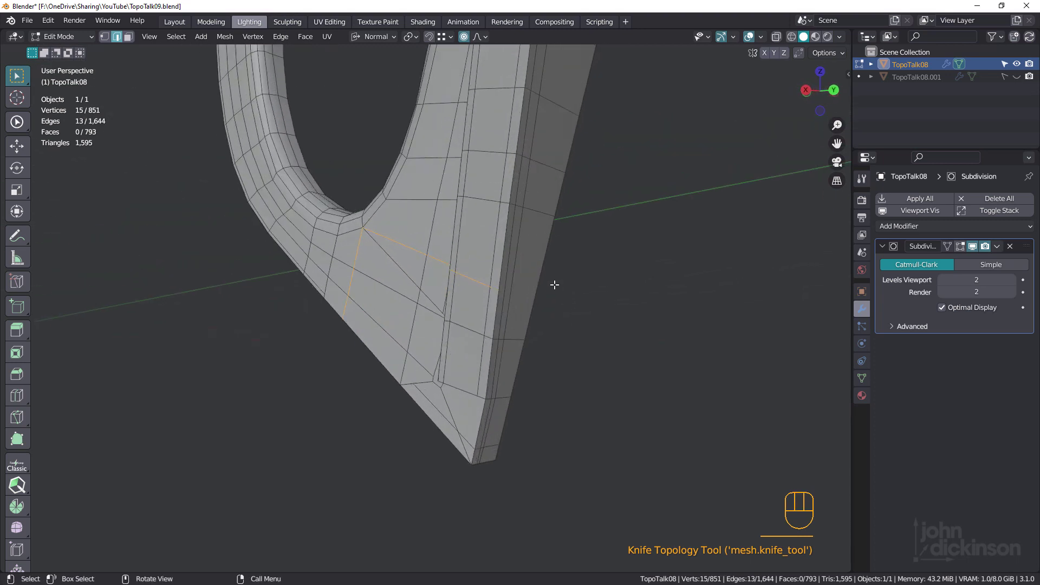
key("k")
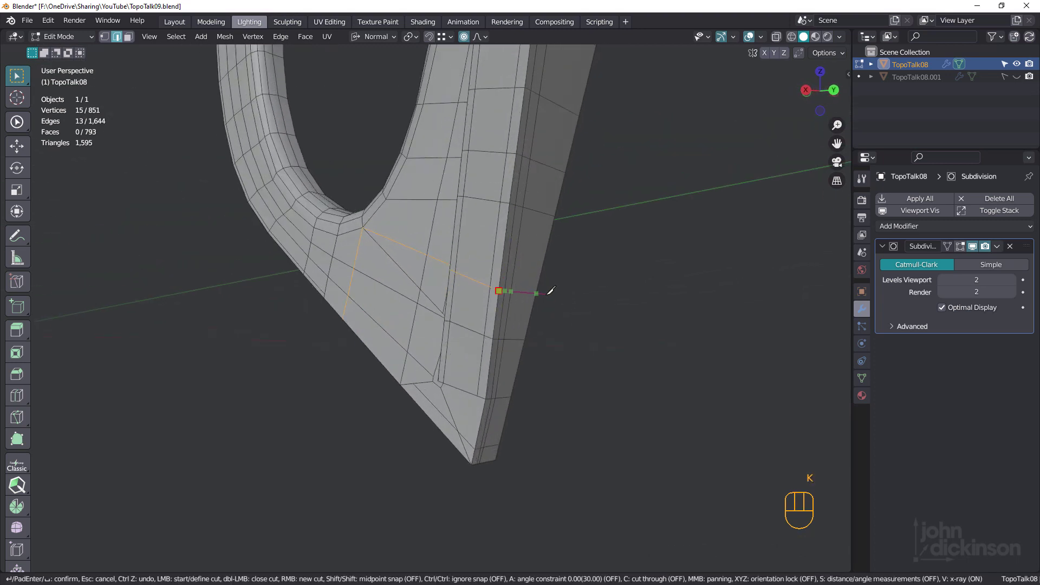
left_click_drag(459, 262, 488, 267)
Dissolve the extra diagonal edge, then select and dissolve the edges near the sharp tip.
left_click_drag(511, 272, 548, 274)
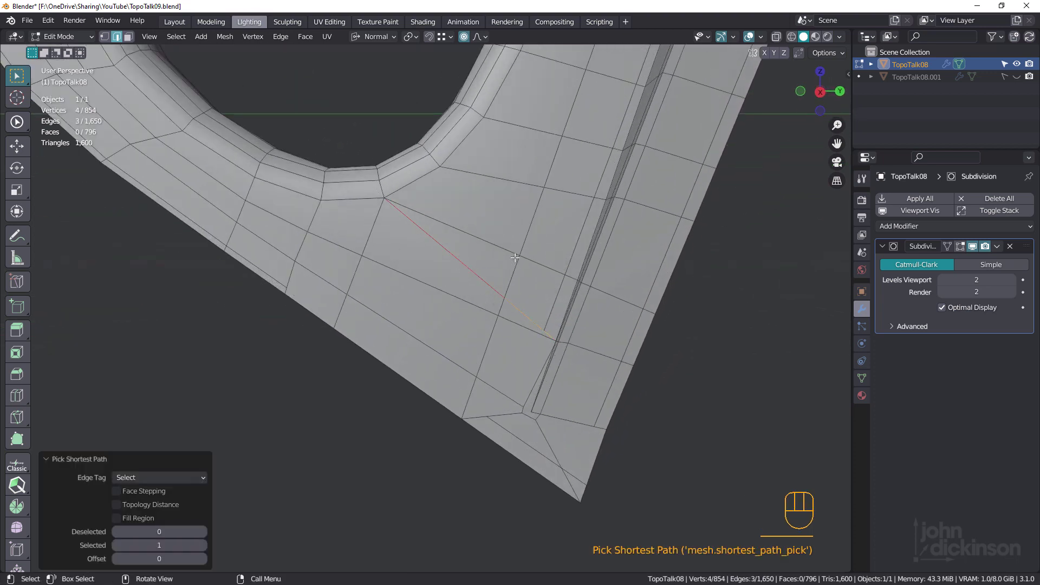
key("ctrl+x")
left_click_drag(564, 270, 559, 270)
left_click_drag(479, 276, 459, 253)
left_click_drag(547, 341, 518, 298)
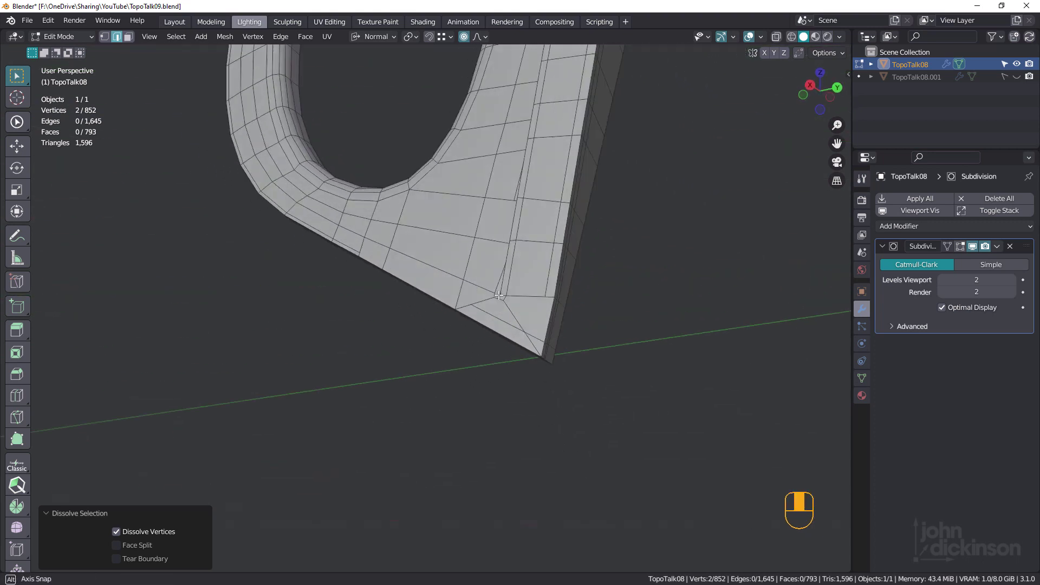
middle_click(546, 306)
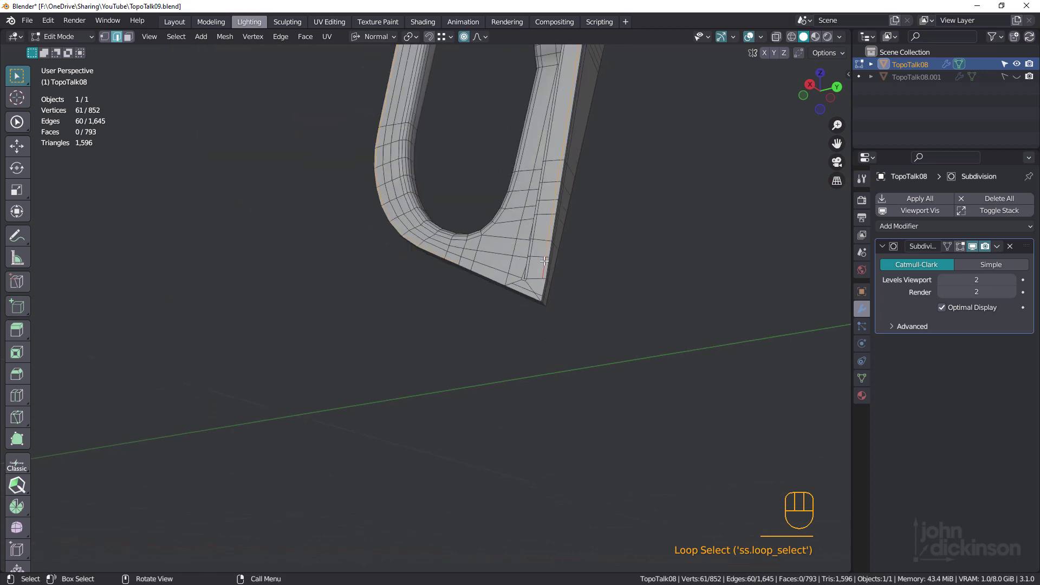
left_click_drag(556, 214, 566, 275)
left_click_drag(563, 226, 578, 246)
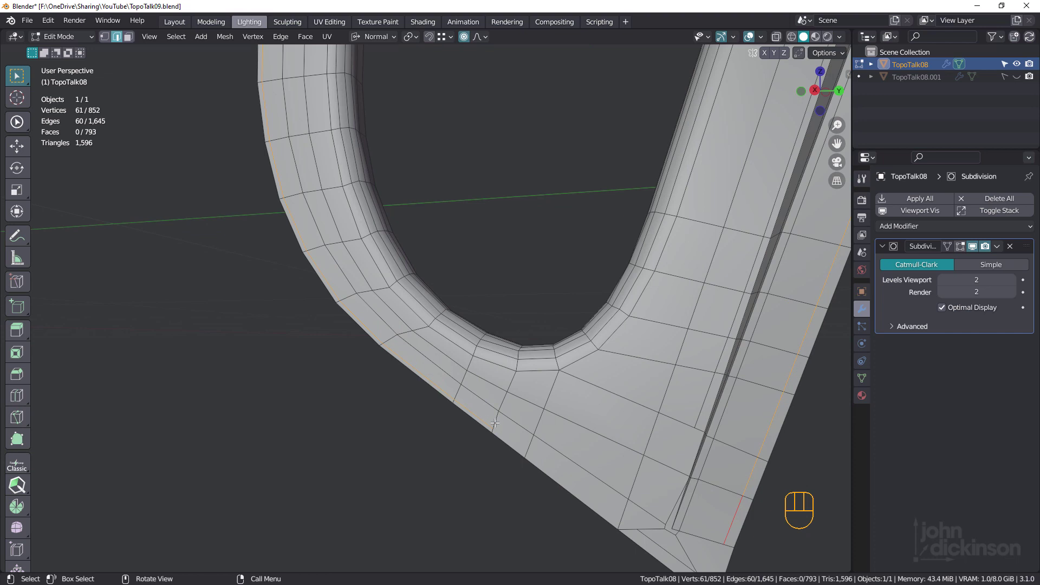
left_click_drag(584, 396, 536, 307)
left_click_drag(550, 316, 521, 297)
left_click(622, 404)
left_click_drag(623, 390, 621, 391)
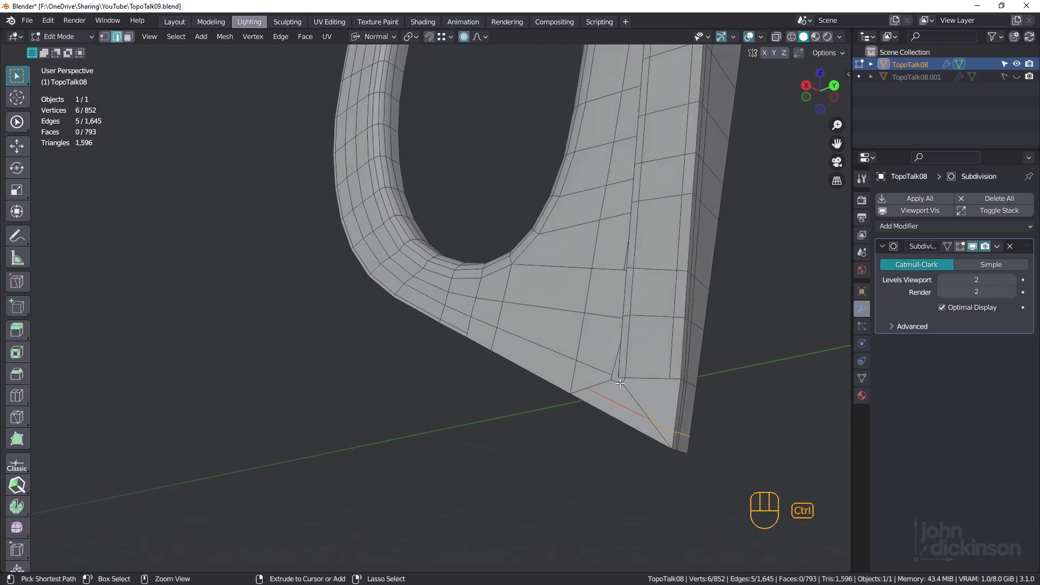
key("ctrl+x")
Knife-cut new edges into the tip faces reaching the outer edge and dissolve the unneeded cut vertex.
left_click_drag(627, 400, 631, 398)
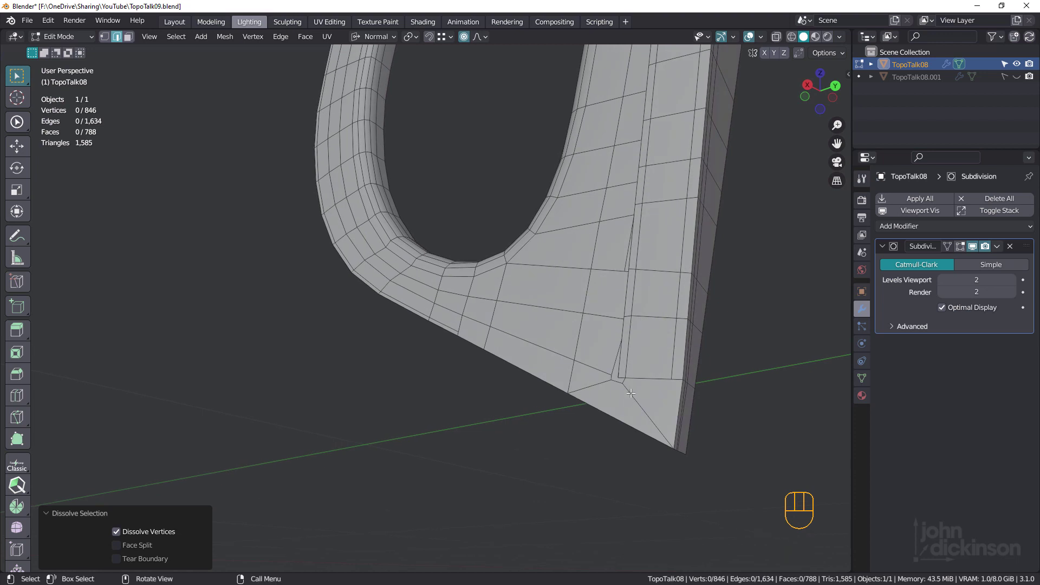
key("k")
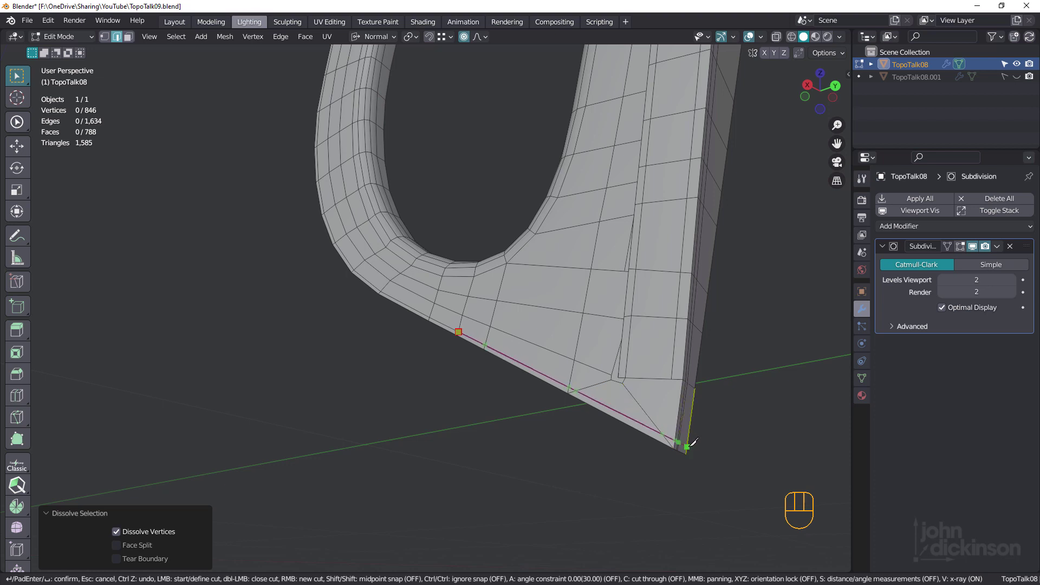
left_click_drag(645, 375, 600, 346)
left_click_drag(613, 356, 628, 355)
left_click_drag(625, 346, 632, 326)
key("k")
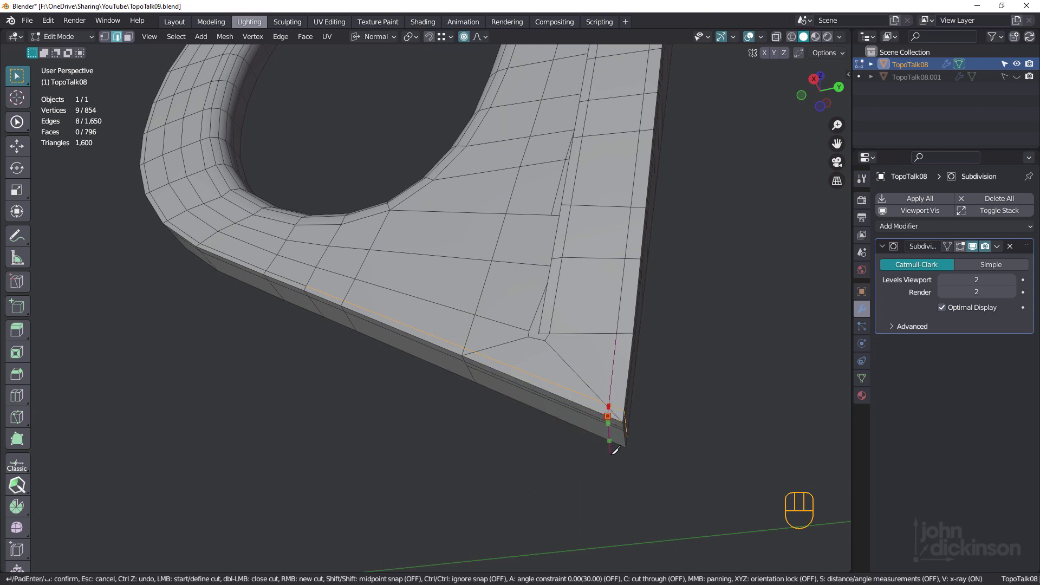
left_click(640, 393)
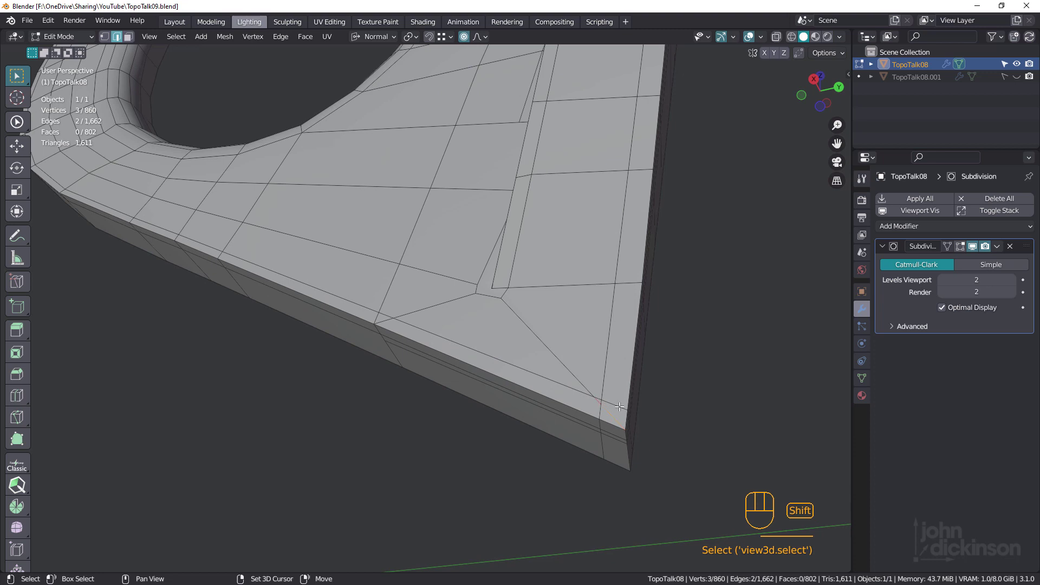
key("ctrl+x")
left_click_drag(620, 358, 608, 352)
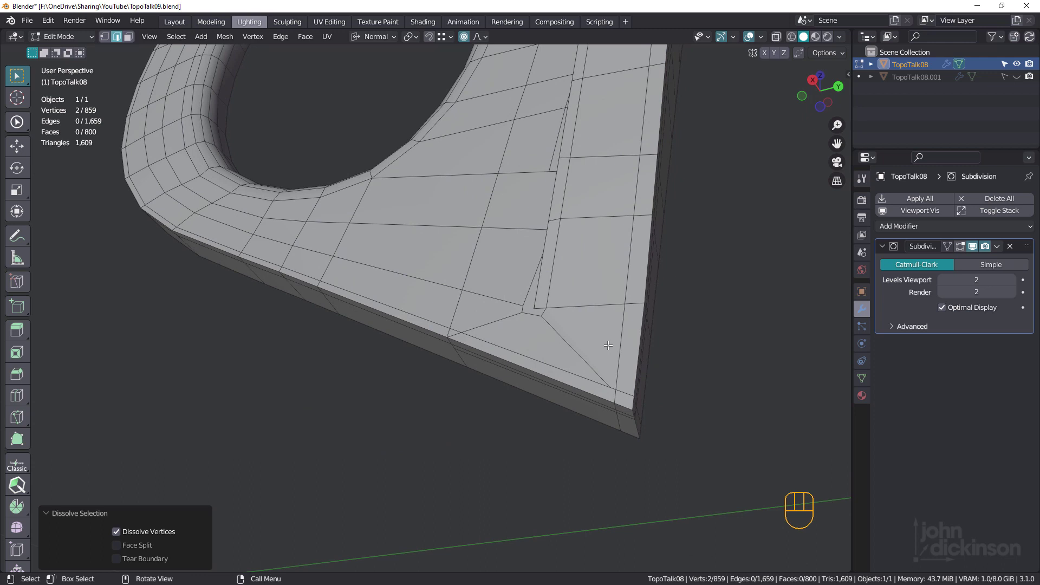
In vertex mode, merge the first stray pair near the tip At Center and the next pair At Last.
key("1")
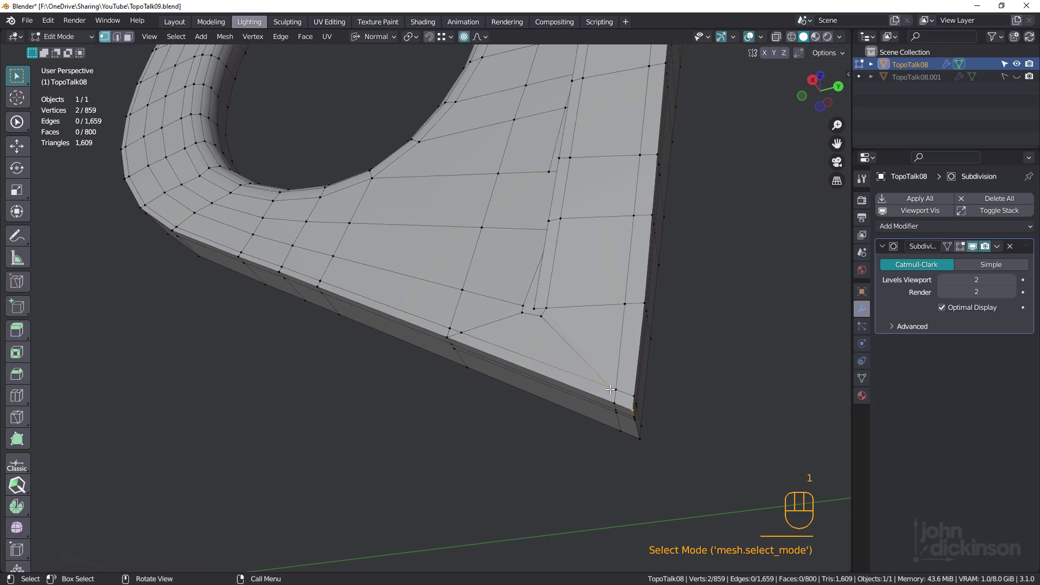
left_click(616, 387)
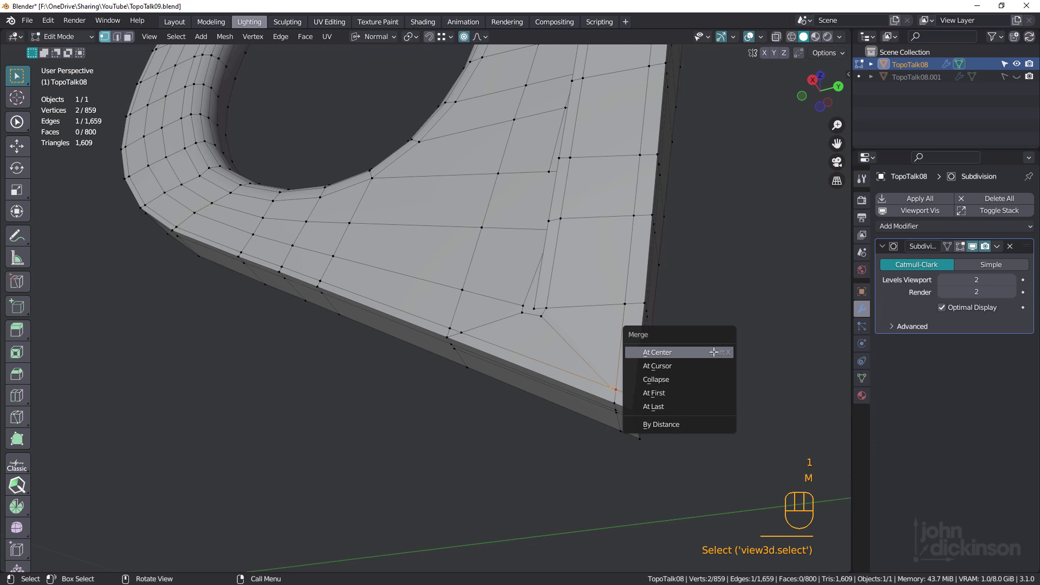
key("m")
left_click(713, 349)
left_click_drag(615, 384, 618, 377)
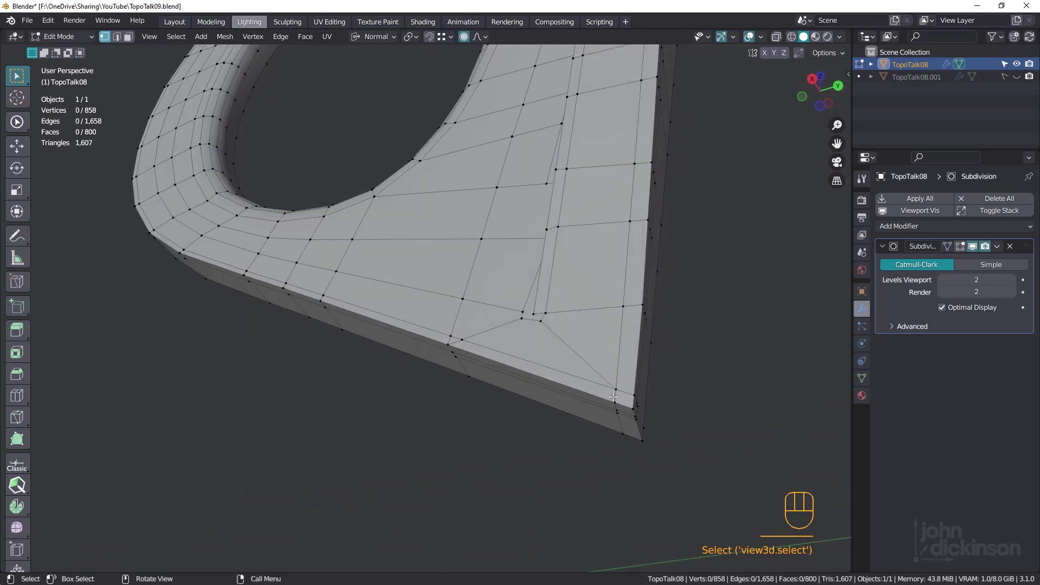
left_click(508, 345)
key("m")
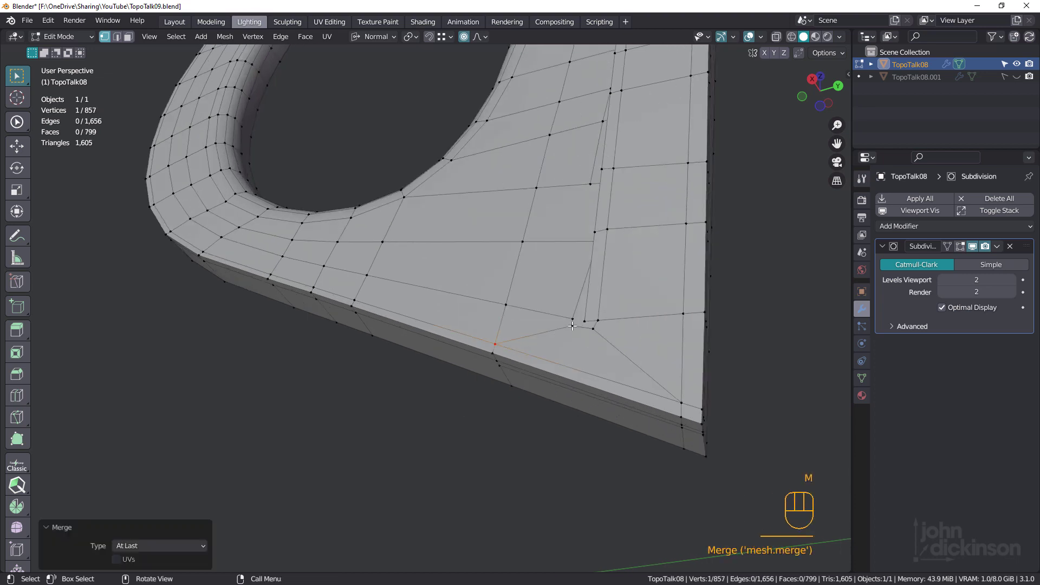
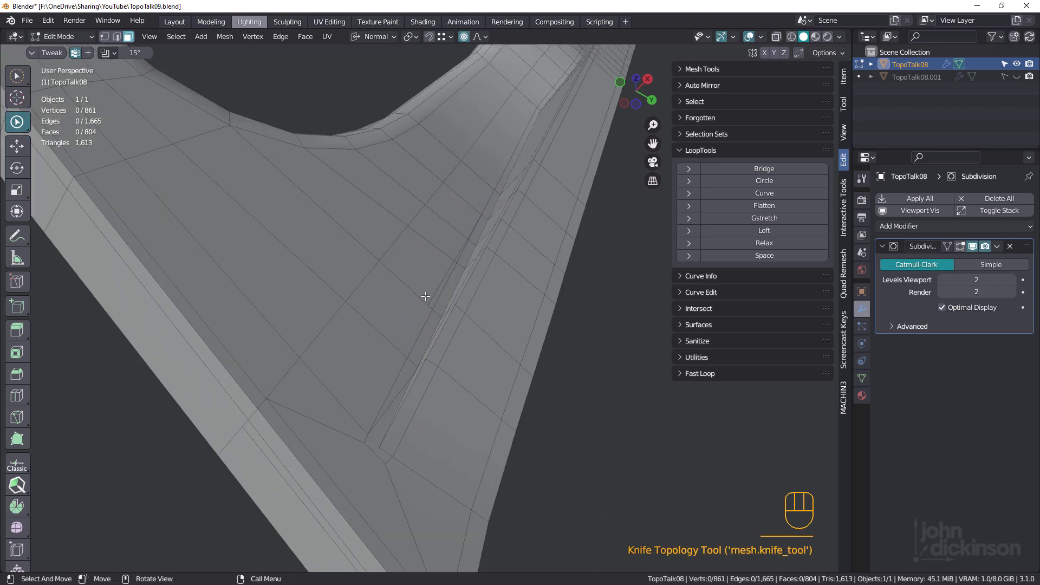
Select the extra cut edges along the inner strip in edge mode and dissolve them.
left_click(440, 283)
key("2")
left_click(441, 282)
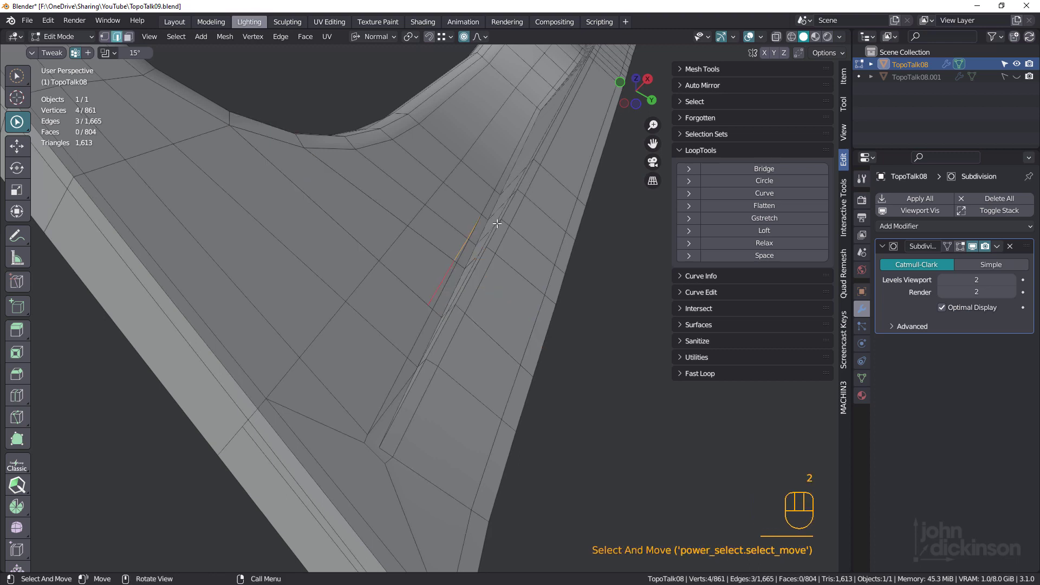
key("ctrl+x")
left_click_drag(479, 229, 435, 317)
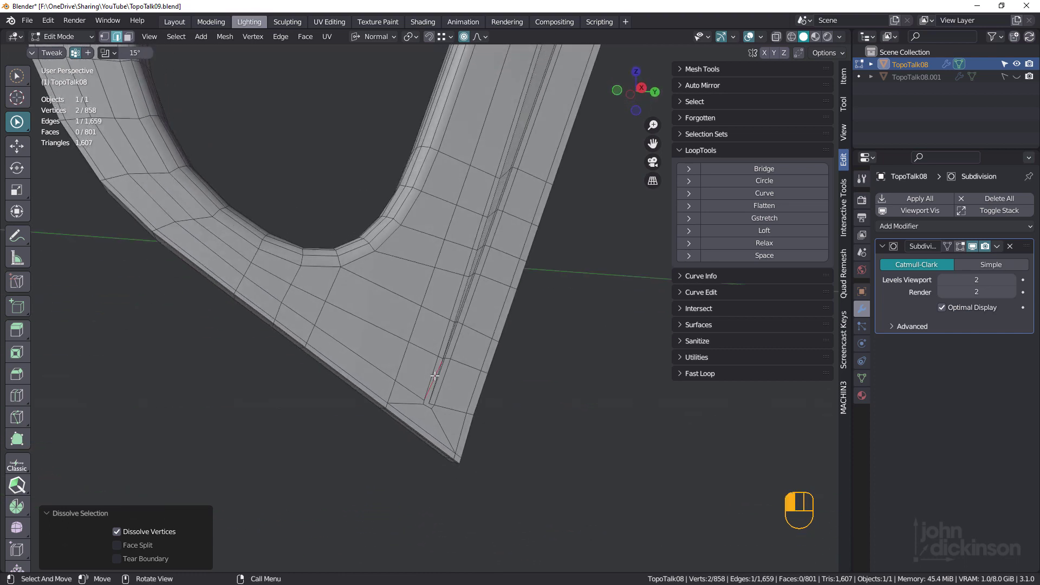
key("ctrl+x")
Slide the strip's end vertex along its edge with G G and select the vertex at the strip end.
middle_click(447, 401)
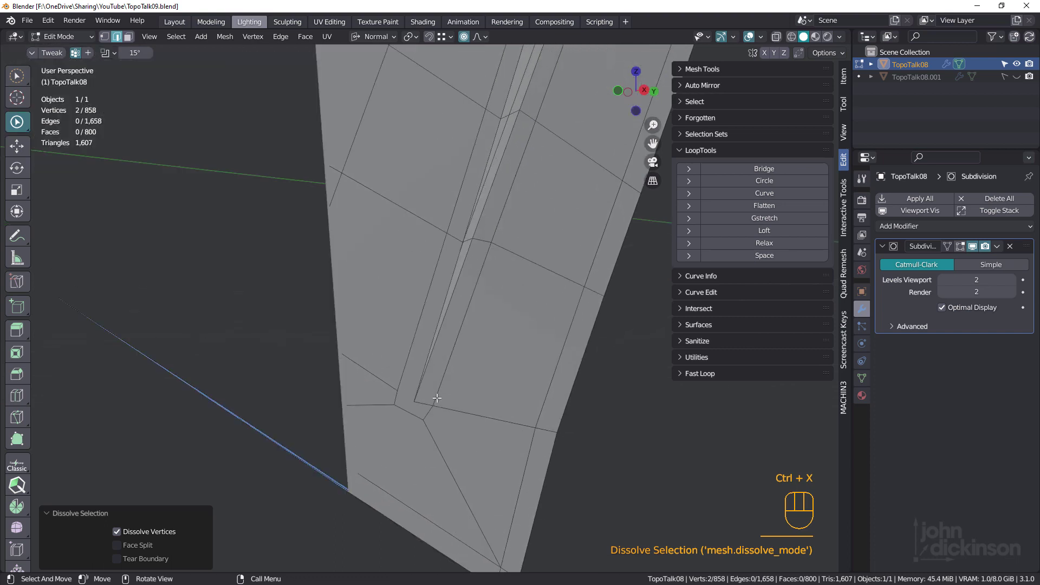
key("1")
left_click_drag(421, 398, 461, 365)
middle_click(472, 364)
key("g")
key("g")
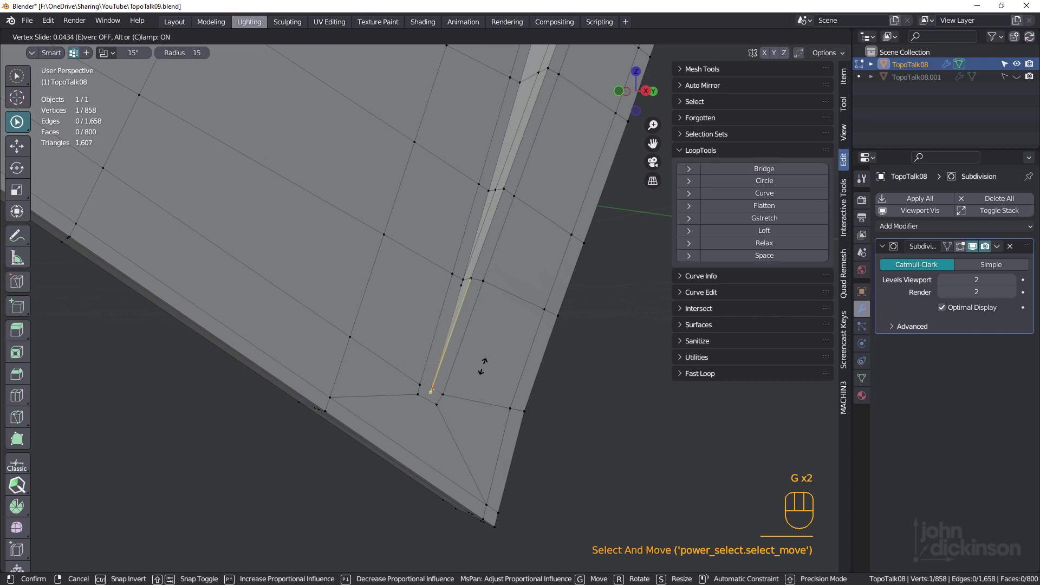
left_click(480, 364)
left_click_drag(444, 401, 408, 387)
left_click(412, 378)
Knife-cut a new edge across the strip near its end.
key("k")
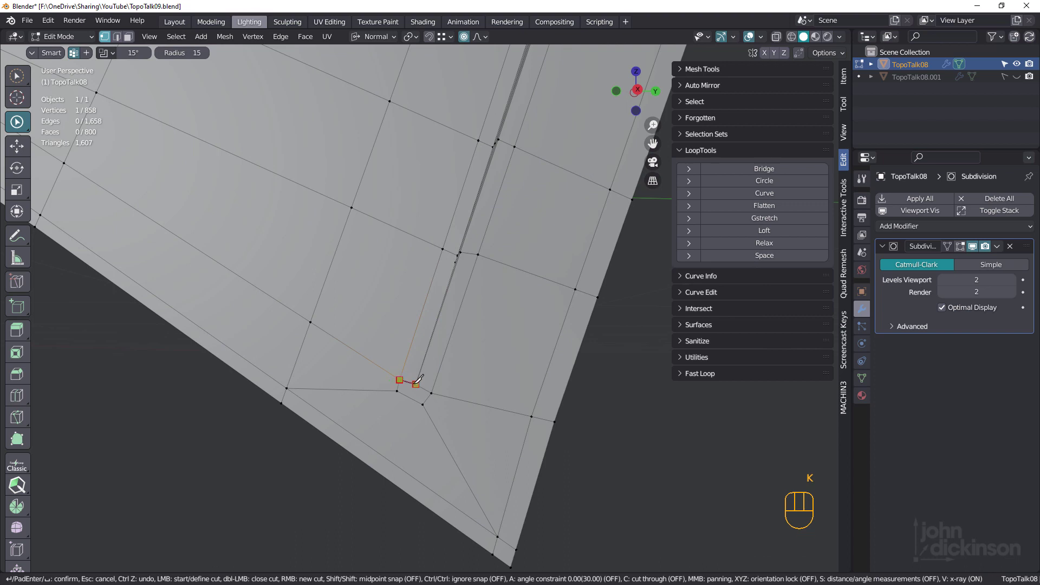
left_click_drag(552, 397, 433, 390)
left_click_drag(432, 390, 440, 369)
key("k")
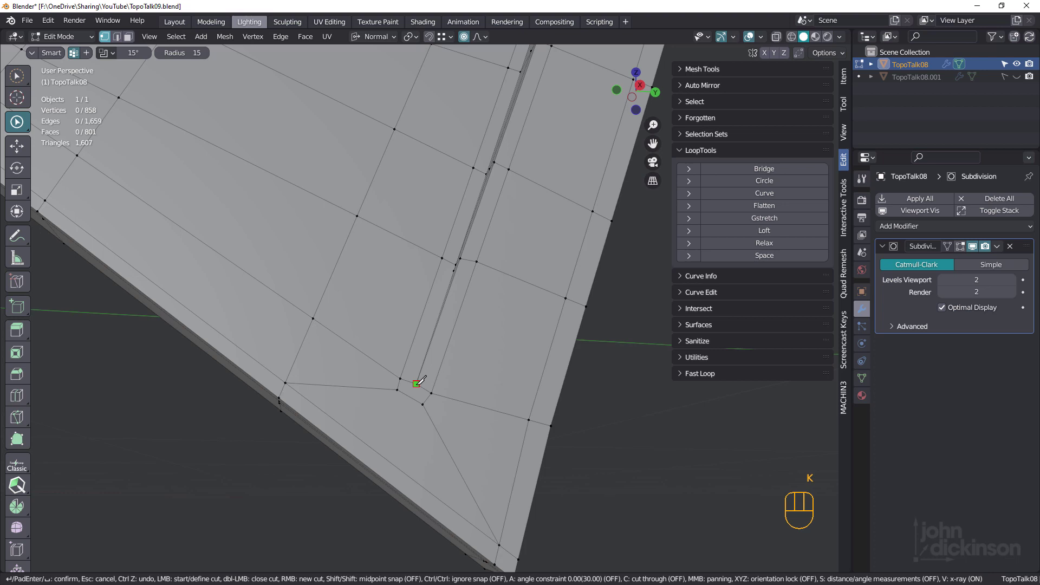
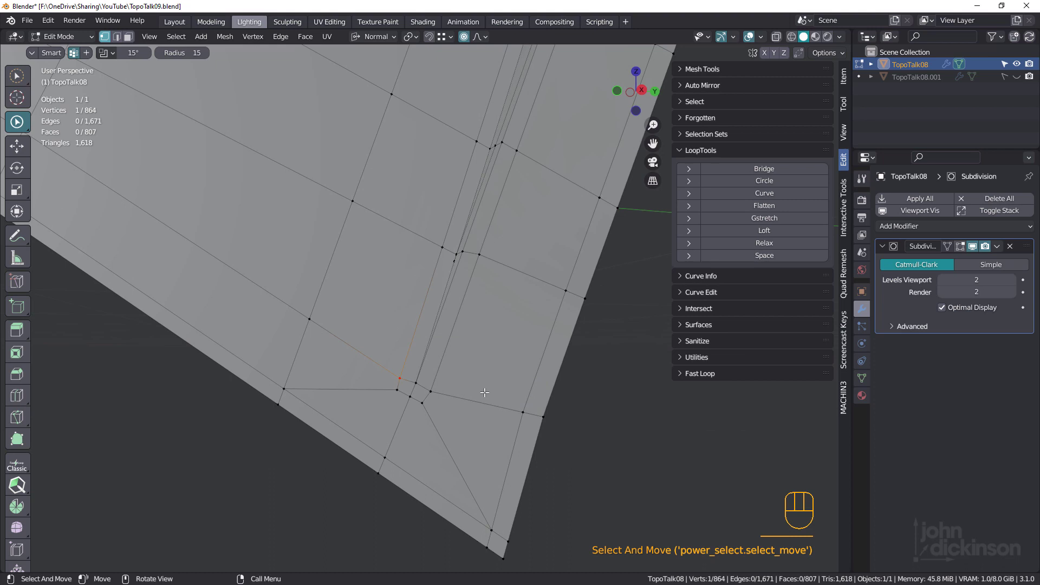
Slide the vertex along its edge again and select it with its neighbour for merging At Last.
key("g")
key("g")
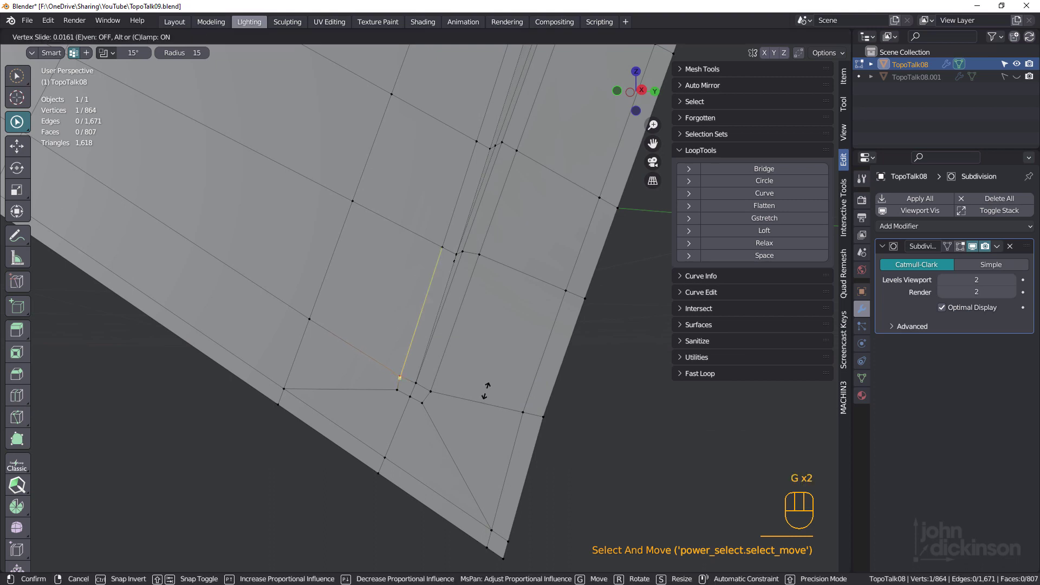
left_click(485, 388)
left_click_drag(469, 306, 489, 302)
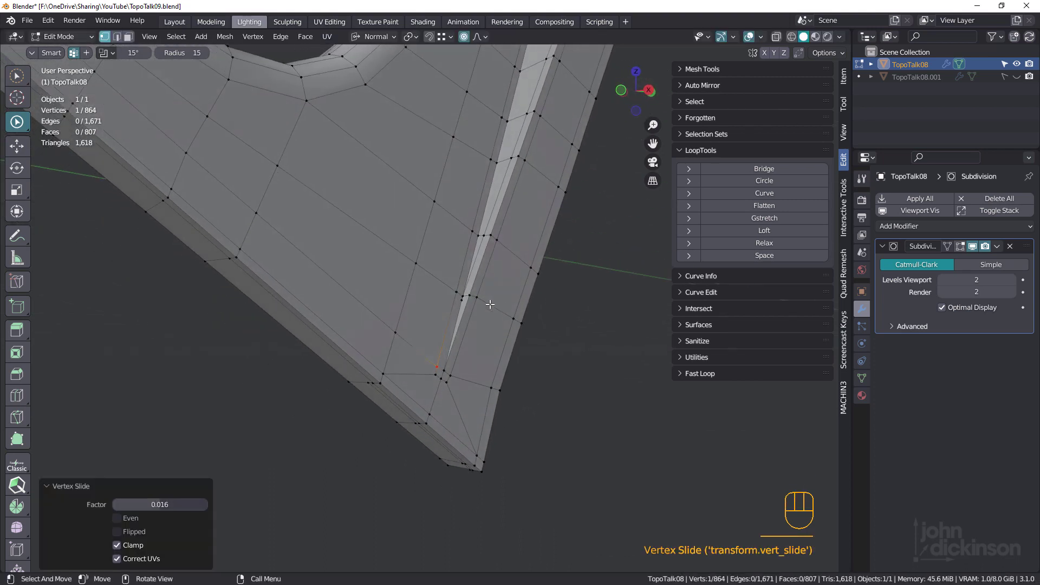
left_click(460, 298)
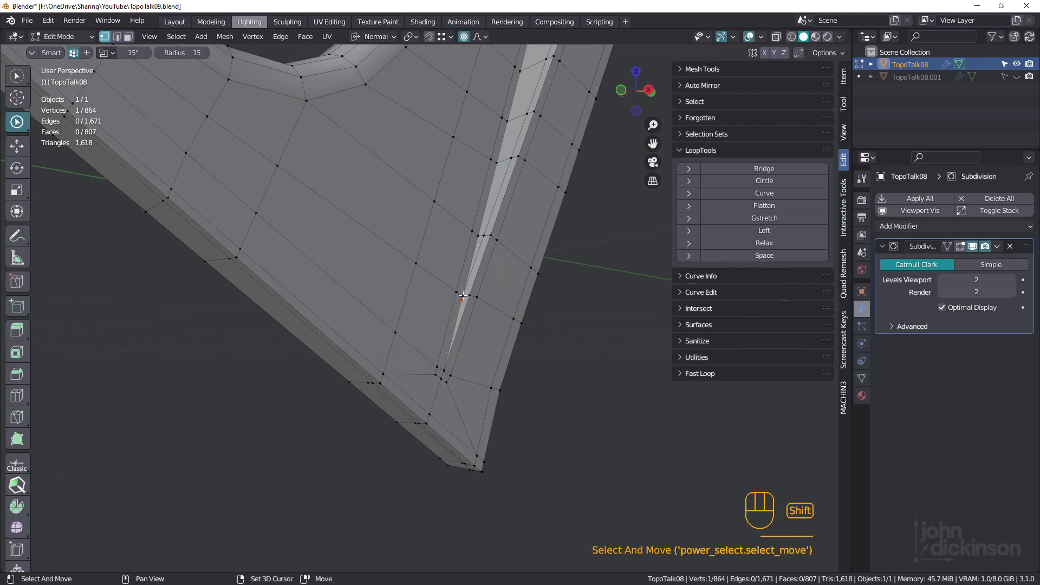
left_click(462, 293)
key("m")
left_click_drag(593, 321, 481, 291)
middle_click(483, 304)
left_click_drag(495, 315, 516, 315)
left_click_drag(512, 311, 548, 292)
left_click_drag(518, 288, 468, 232)
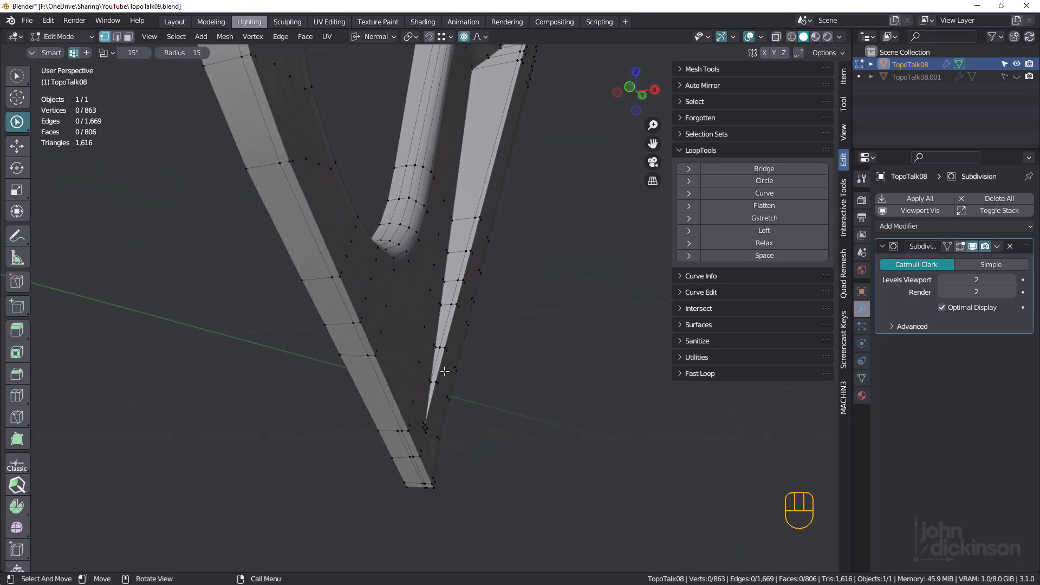
middle_click(446, 292)
left_click_drag(432, 131, 416, 126)
left_click_drag(433, 129, 401, 250)
left_click_drag(415, 215, 421, 215)
middle_click(420, 239)
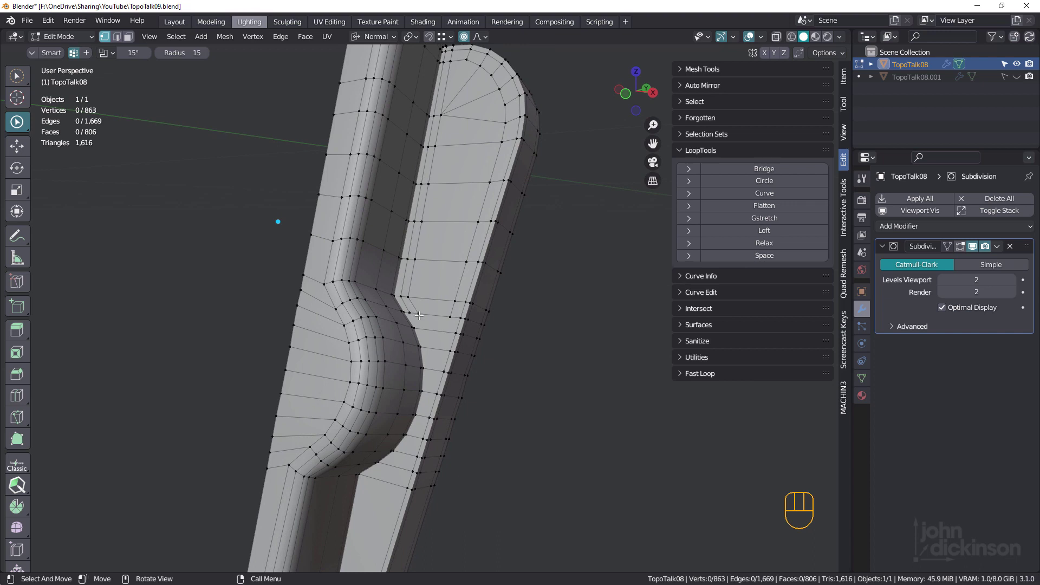
middle_click(445, 297)
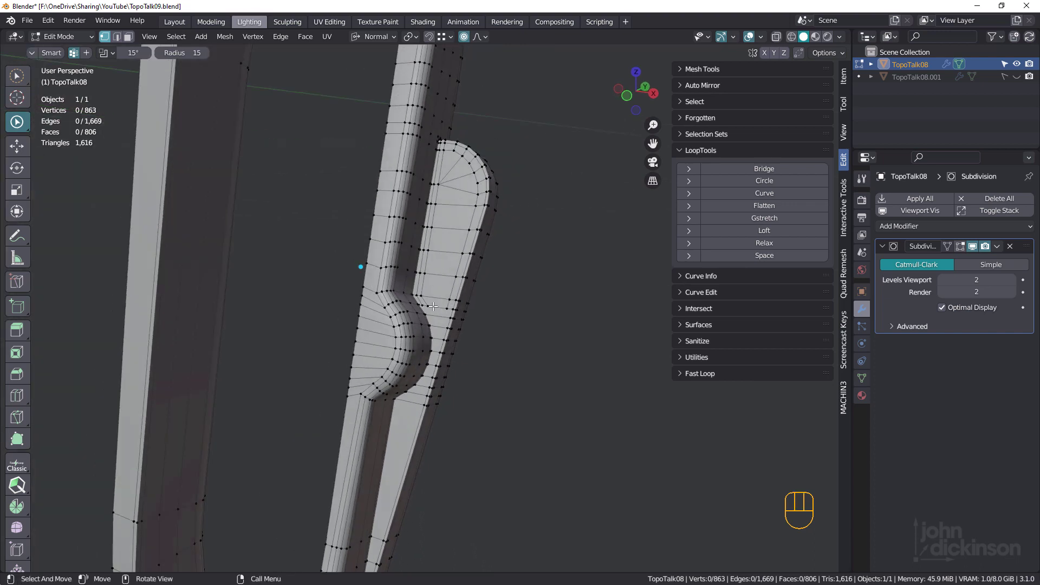
key("k")
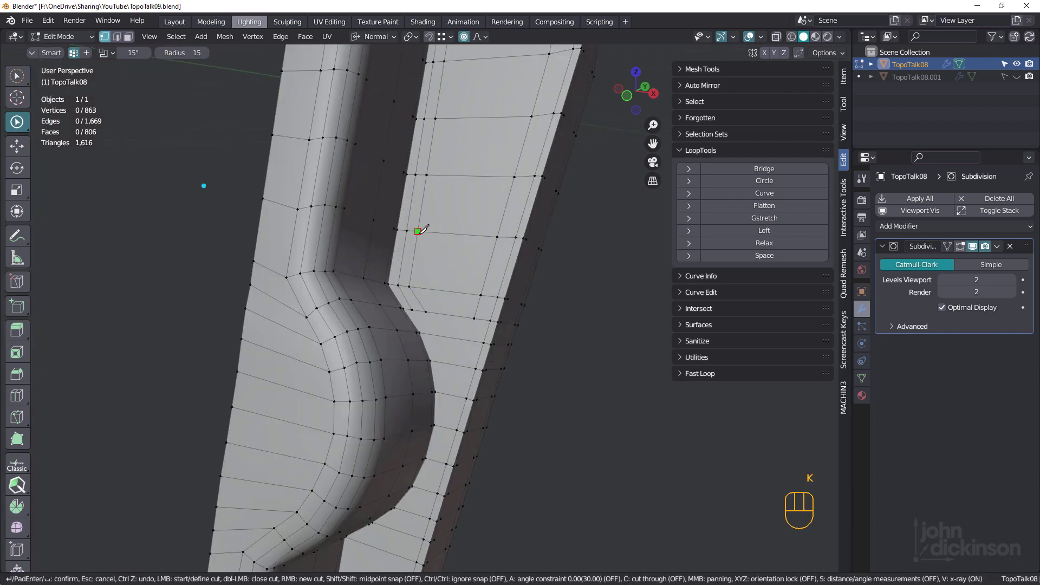
key("1")
double_click(406, 284)
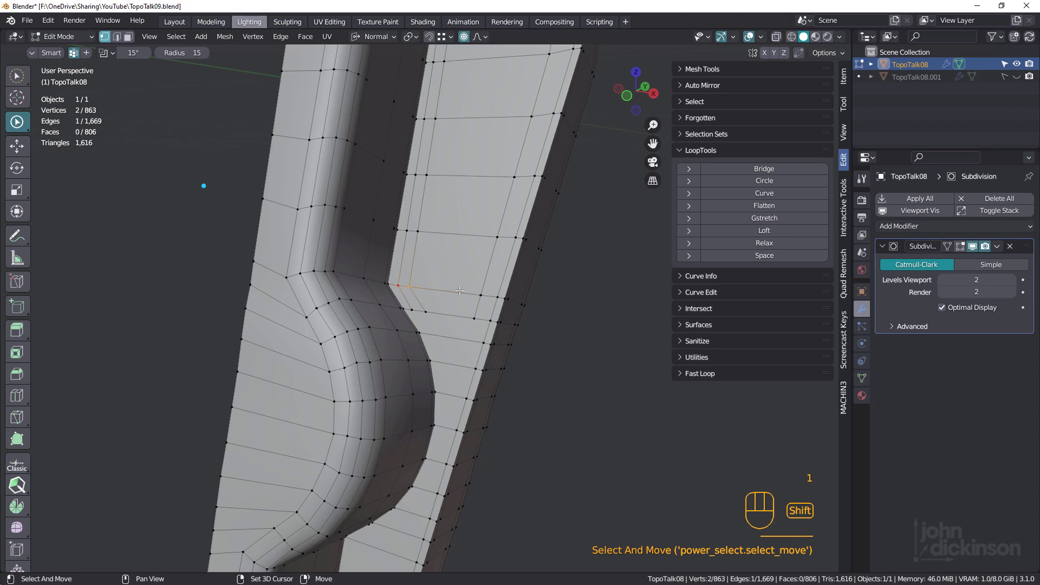
key("m")
left_click_drag(456, 270, 458, 286)
left_click(424, 308)
key("m")
middle_click(492, 279)
left_click(481, 294)
left_click(502, 294)
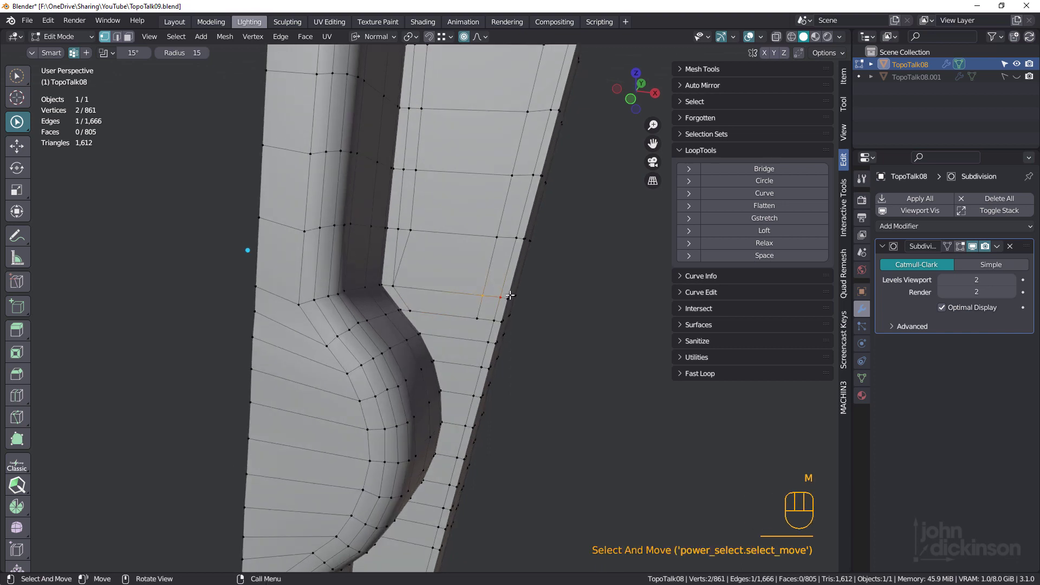
key("m")
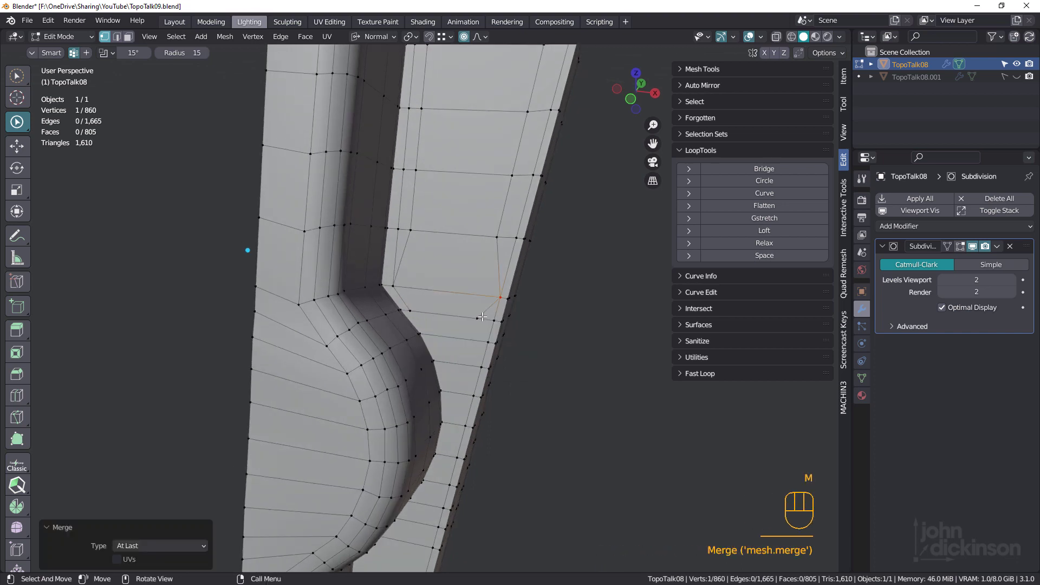
left_click_drag(478, 316, 493, 317)
left_click_drag(494, 317, 561, 332)
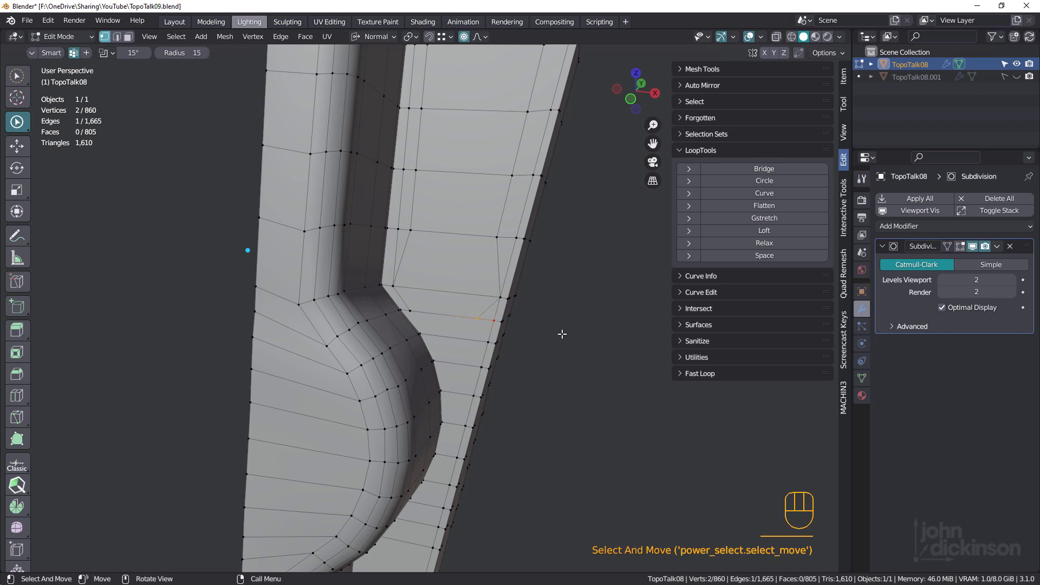
key("m")
middle_click(475, 290)
key("k")
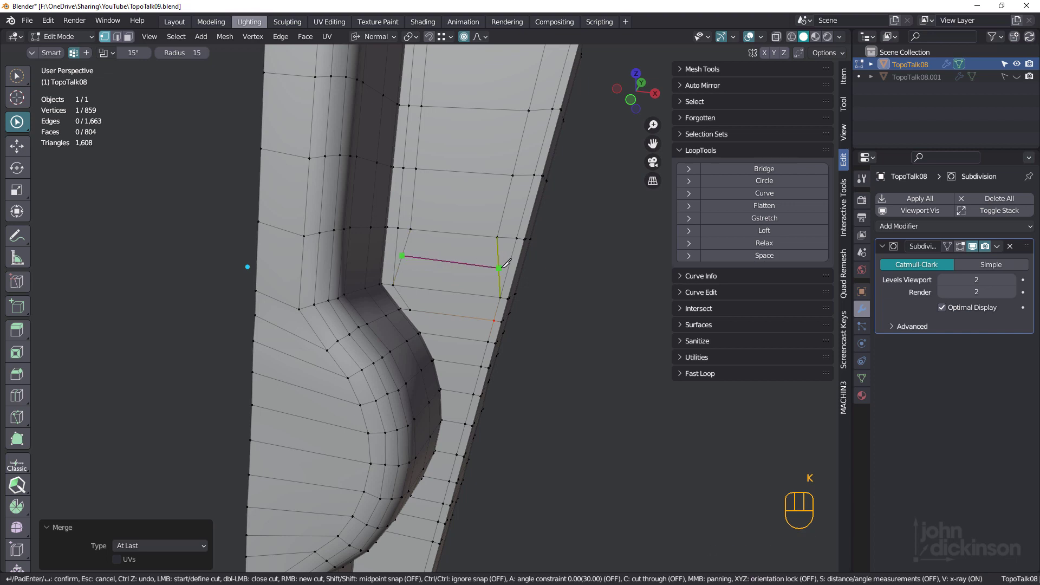
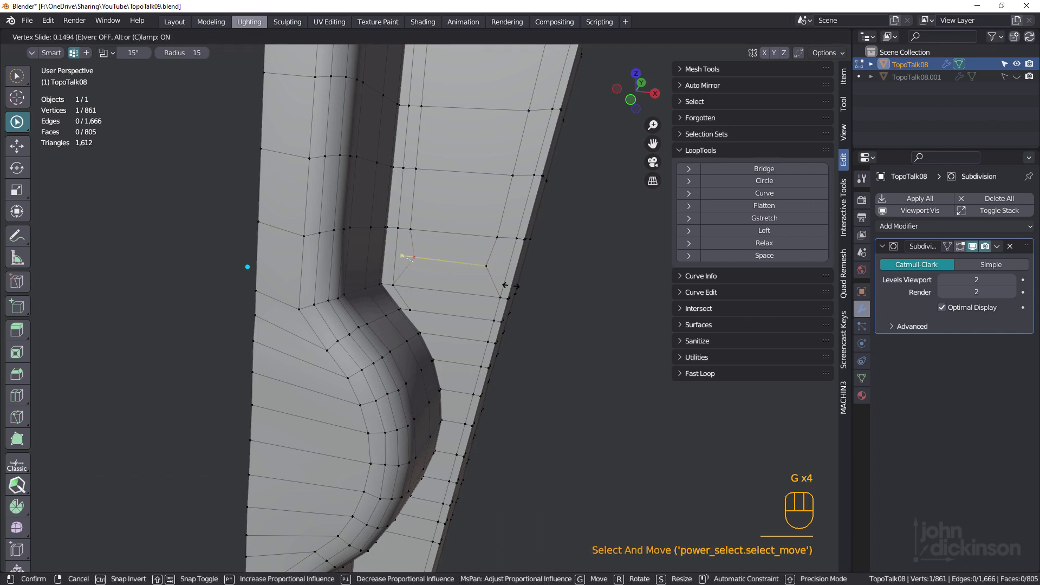
left_click(508, 284)
left_click_drag(462, 276, 460, 299)
middle_click(458, 293)
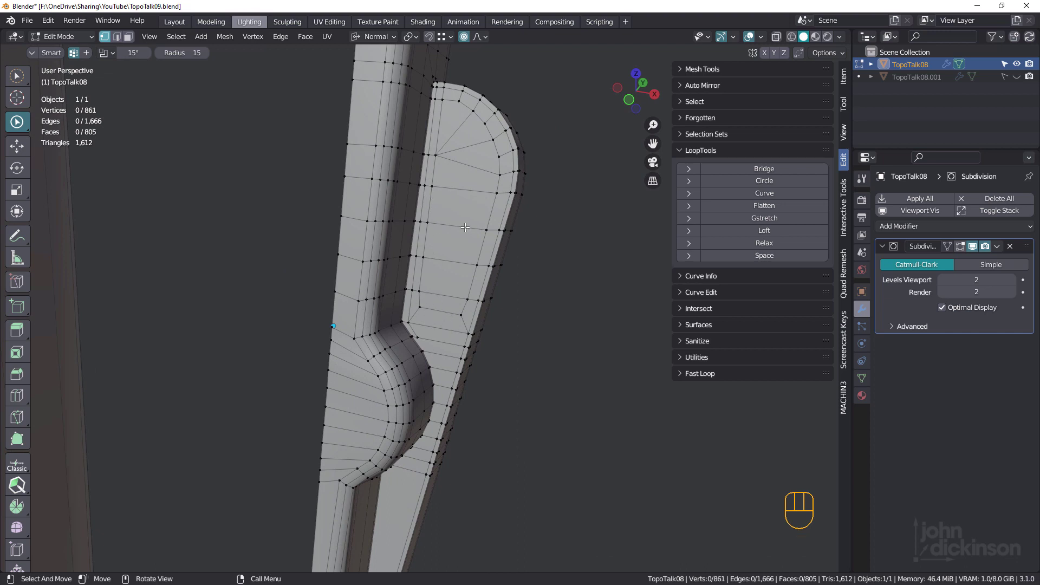
middle_click(448, 252)
left_click_drag(464, 302, 446, 143)
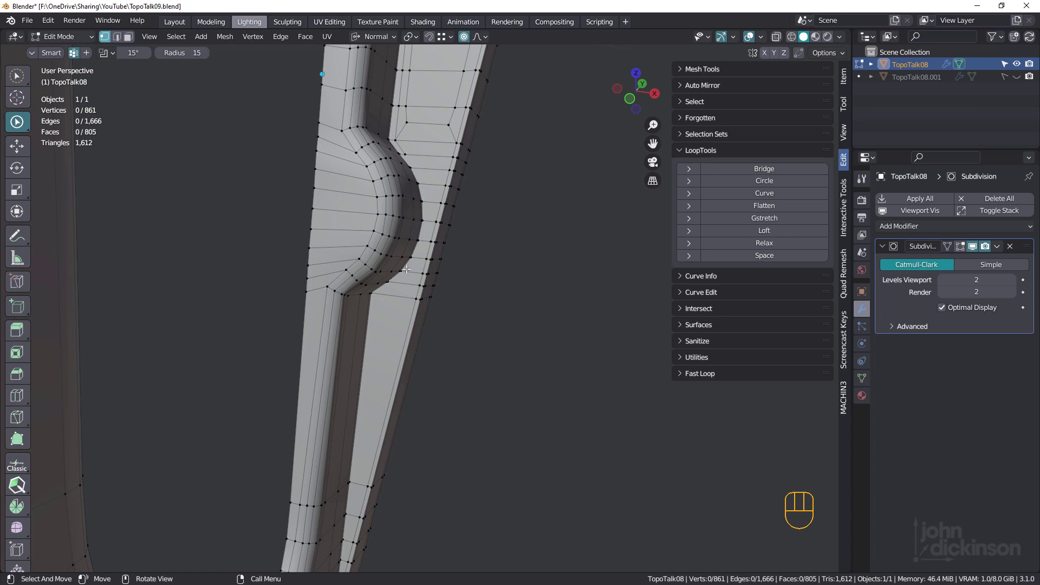
left_click_drag(373, 376, 409, 322)
middle_click(414, 213)
left_click_drag(413, 213, 404, 312)
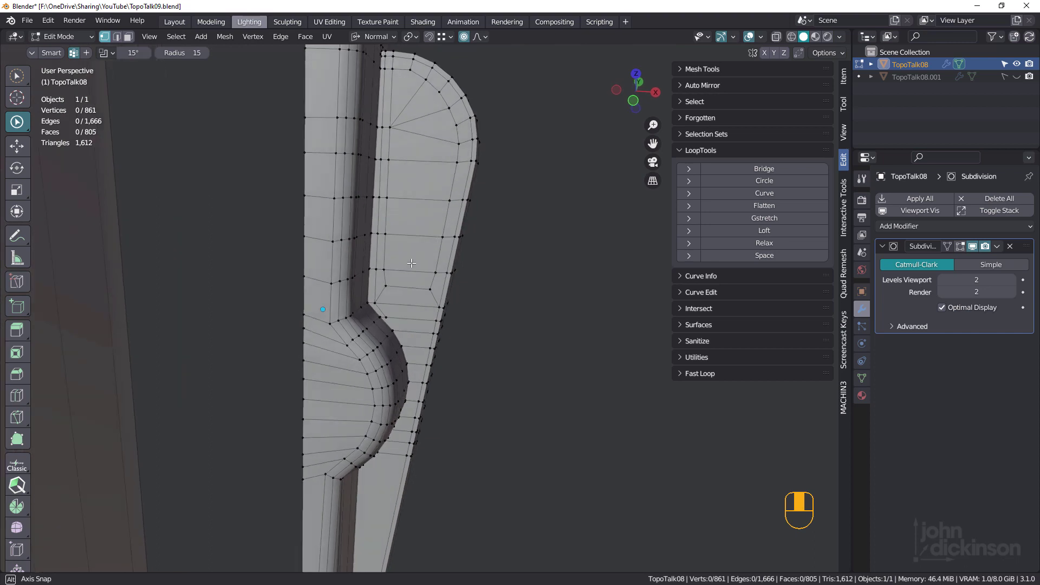
left_click_drag(417, 262, 419, 245)
left_click_drag(403, 250, 389, 286)
left_click_drag(394, 253, 374, 241)
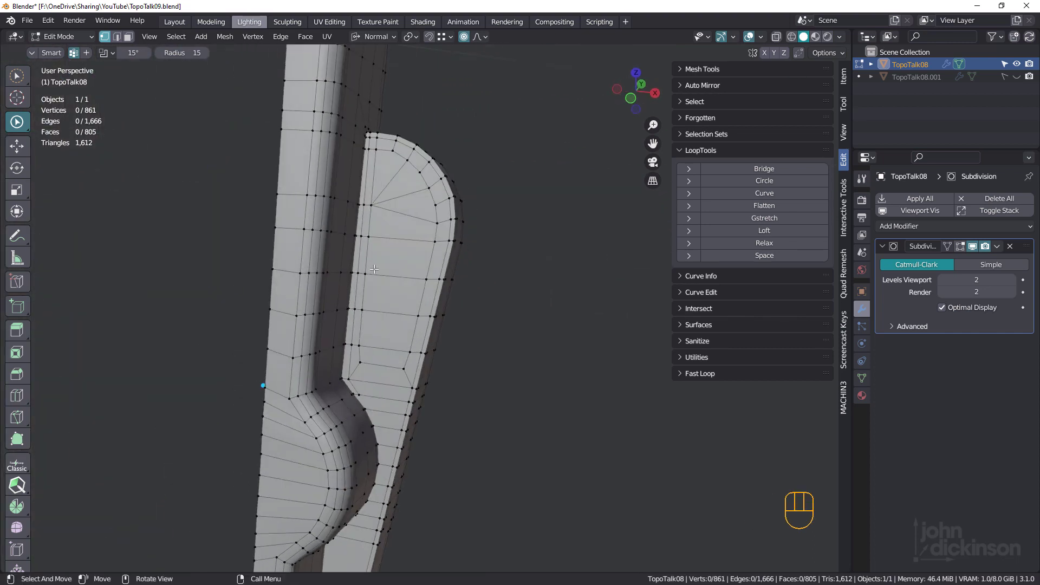
left_click_drag(394, 291, 406, 178)
left_click_drag(406, 298, 416, 202)
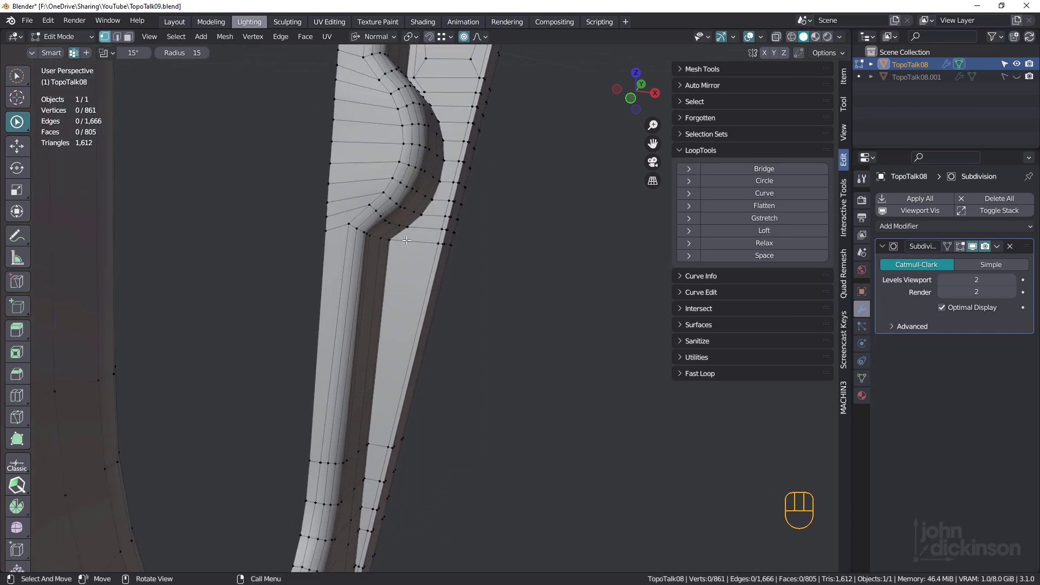
Add a Ctrl+R edge loop along the prong below the bump, sliding it with Even and Flipped enabled.
middle_click(406, 241)
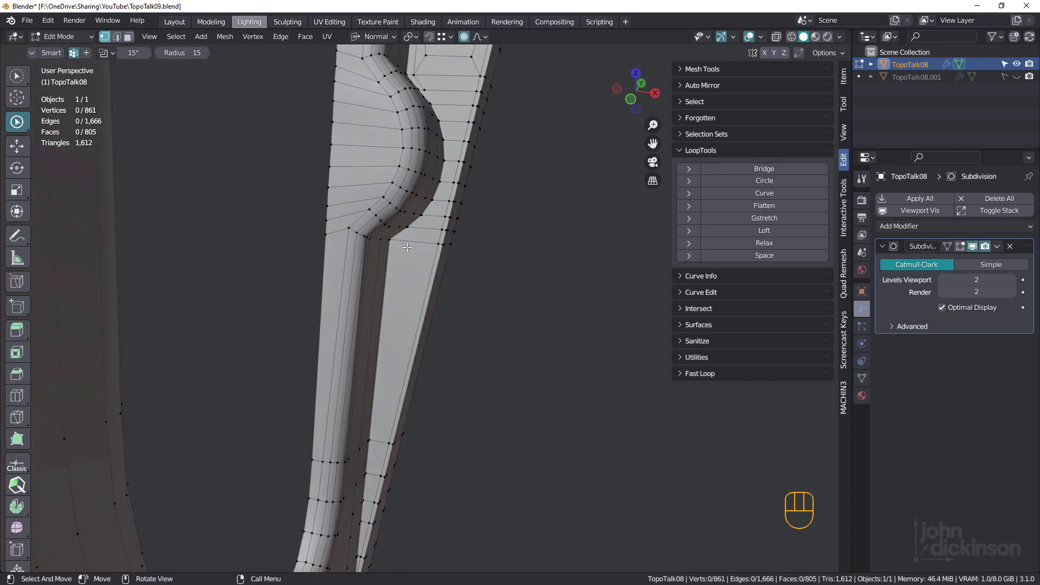
key("ctrl+r")
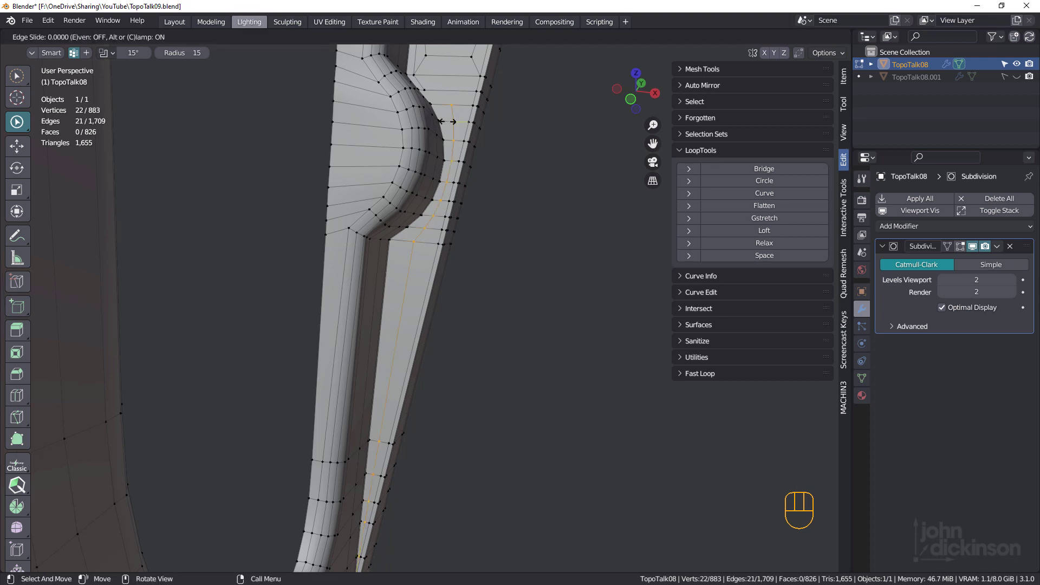
key("e")
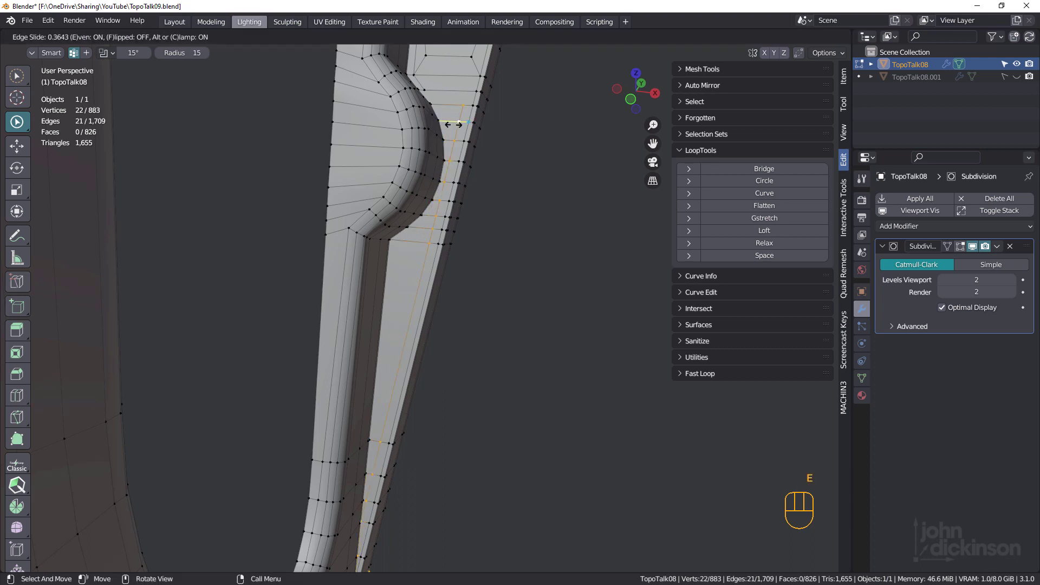
key("f")
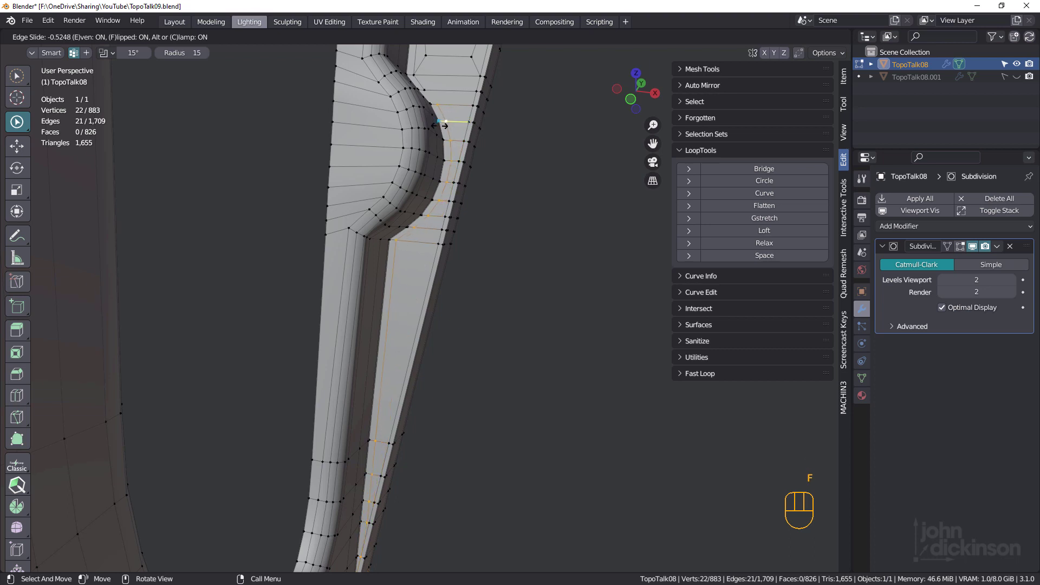
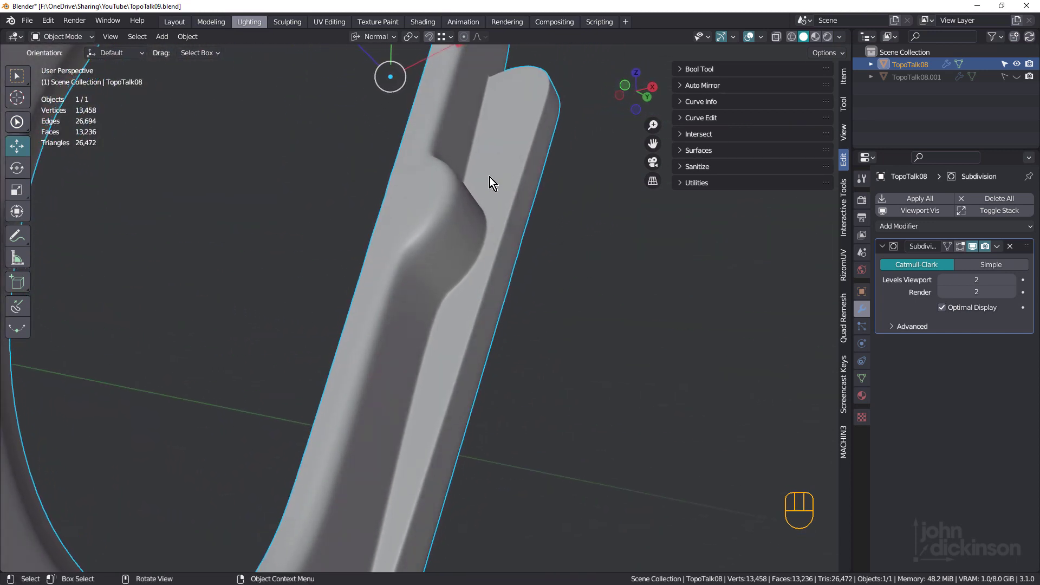
Re-enter Edit Mode and orbit under the hook to frame the thin sliver at the inner prong tip.
key("Tab")
left_click_drag(504, 155, 505, 193)
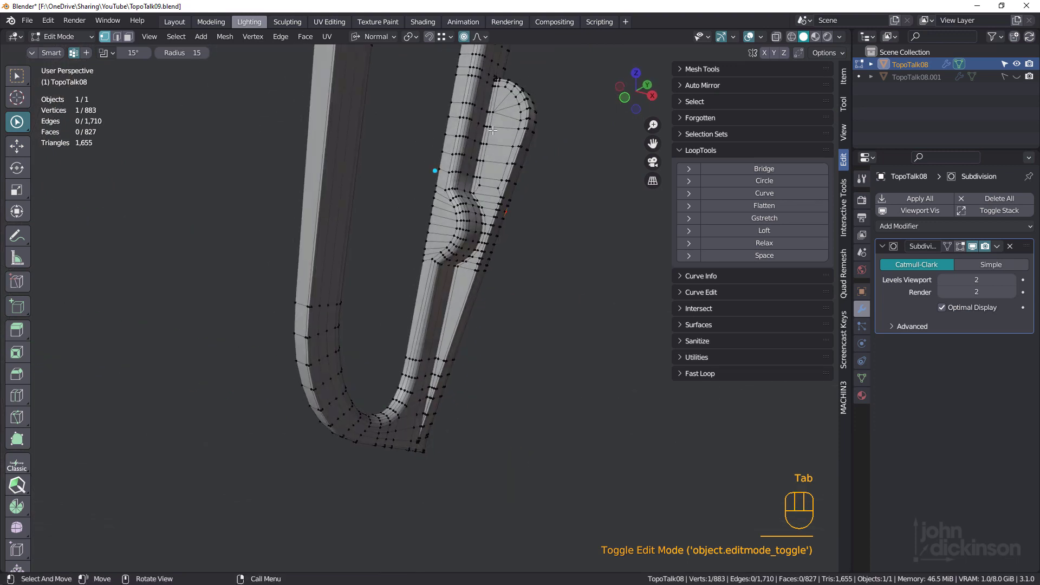
left_click_drag(451, 261, 439, 284)
left_click_drag(437, 322, 452, 208)
left_click_drag(437, 323, 413, 334)
left_click_drag(426, 331, 426, 325)
left_click_drag(432, 319, 422, 294)
left_click_drag(429, 290, 465, 240)
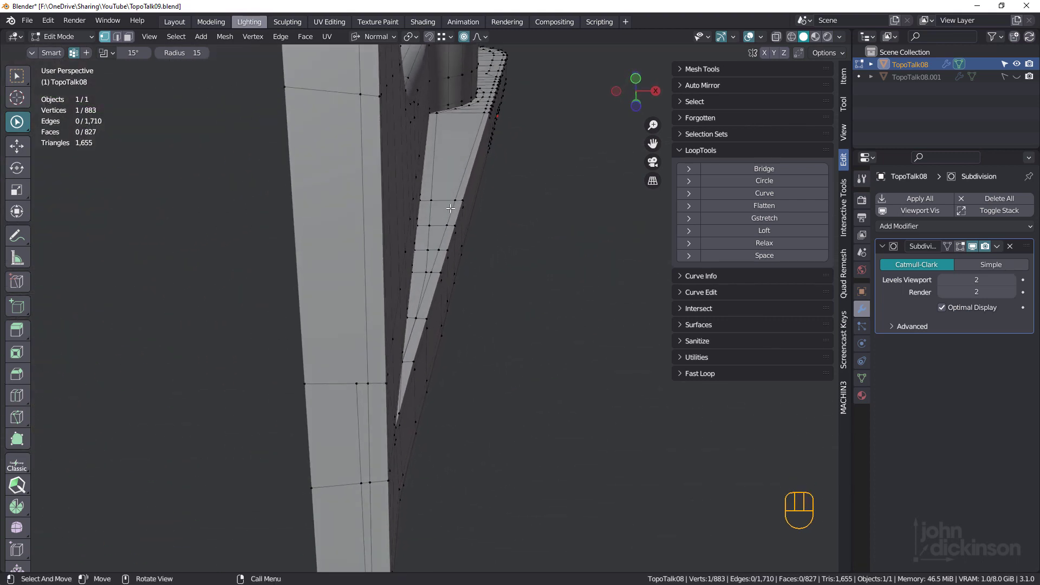
Knife-cut new edges across the sliver and dissolve the unwanted cut vertices.
key("k")
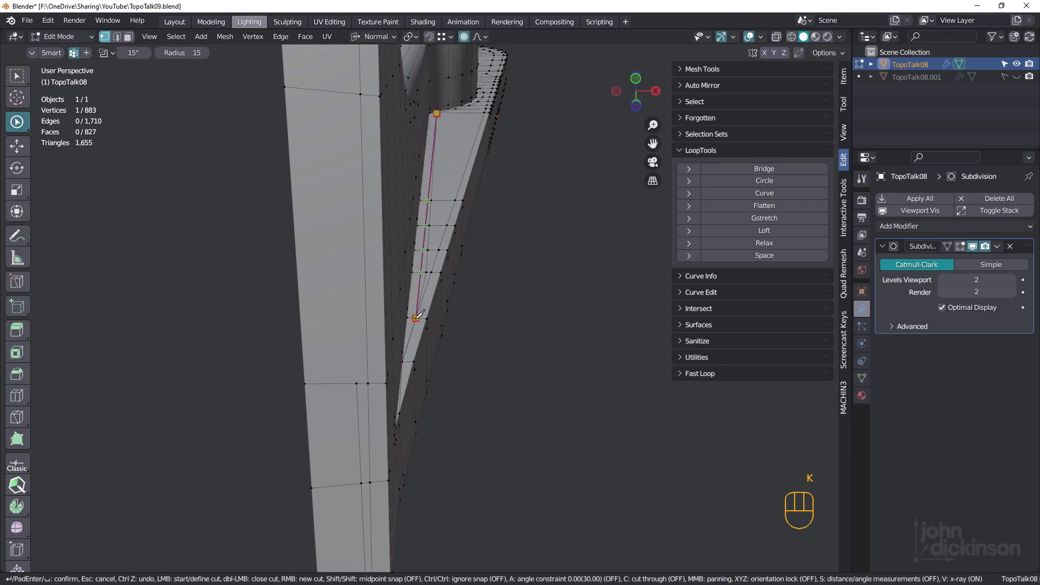
key("2")
left_click(434, 183)
left_click(423, 279)
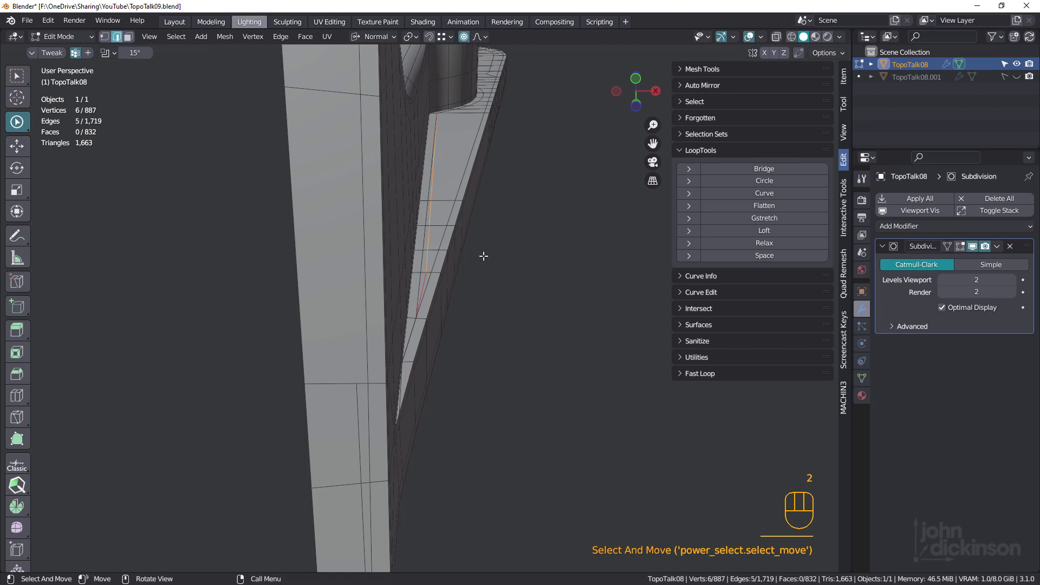
key("ctrl+x")
Dissolve the stray edge and extra vertex at the sharp tip of the sliver.
left_click_drag(438, 259, 427, 268)
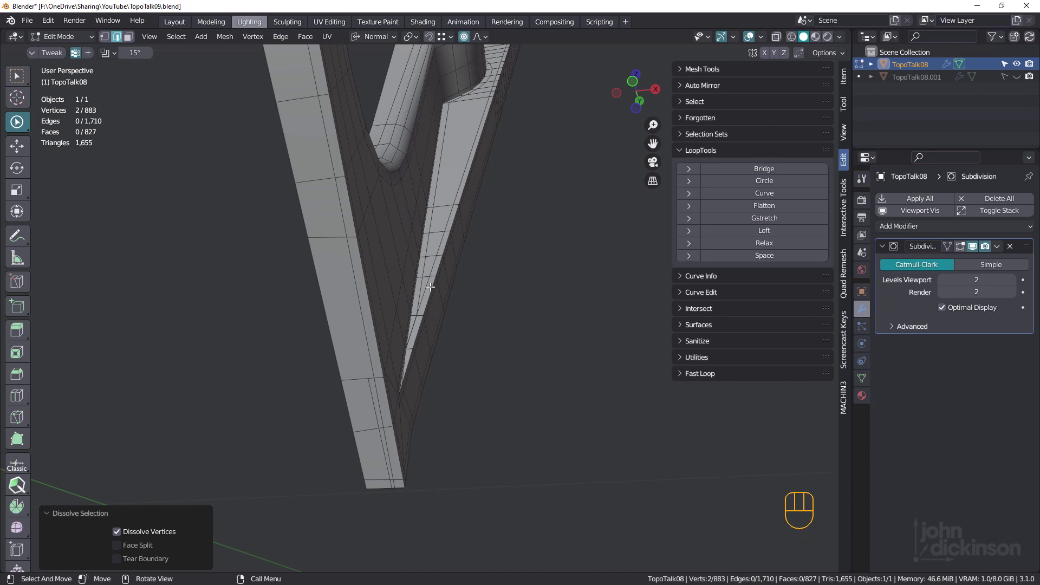
left_click_drag(413, 334, 407, 328)
left_click_drag(416, 314, 413, 339)
left_click_drag(413, 339, 413, 331)
left_click(382, 444)
left_click(407, 345)
key("ctrl+x")
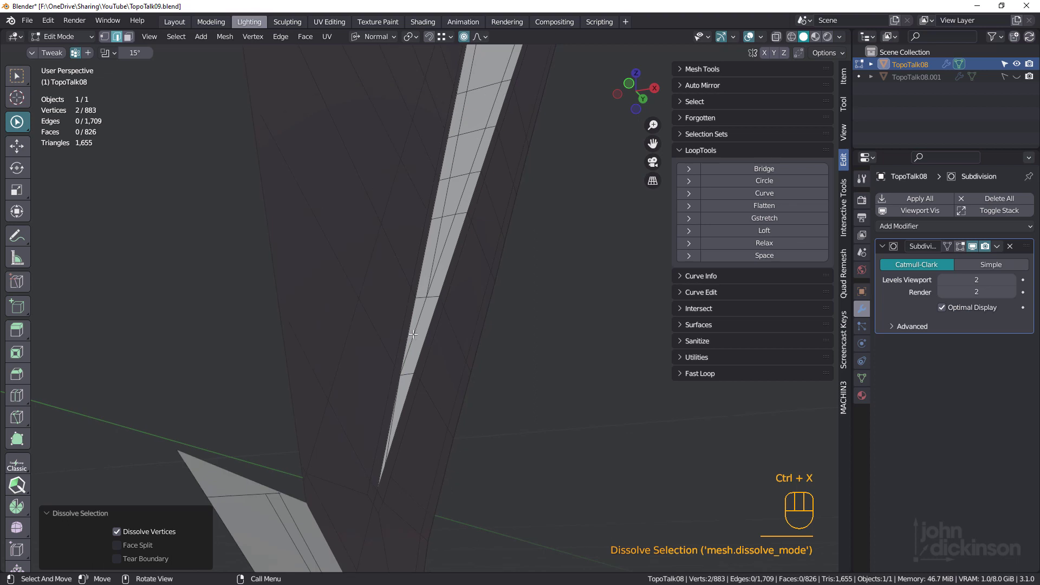
left_click(412, 330)
key("ctrl+x")
Dissolve the remaining stray edges around the tip underside.
middle_click(417, 337)
left_click_drag(429, 358, 430, 264)
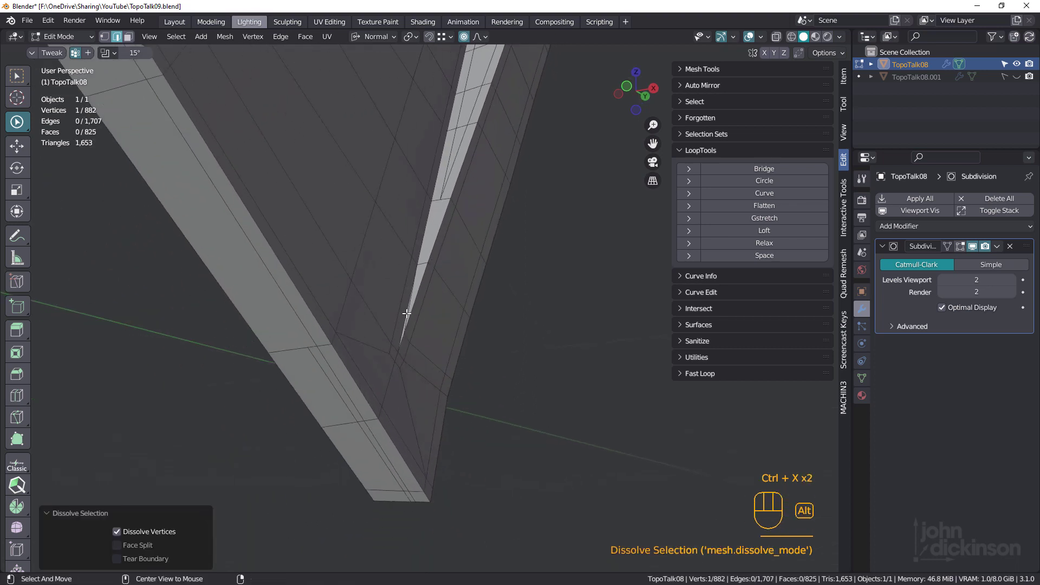
left_click(406, 312)
left_click(406, 314)
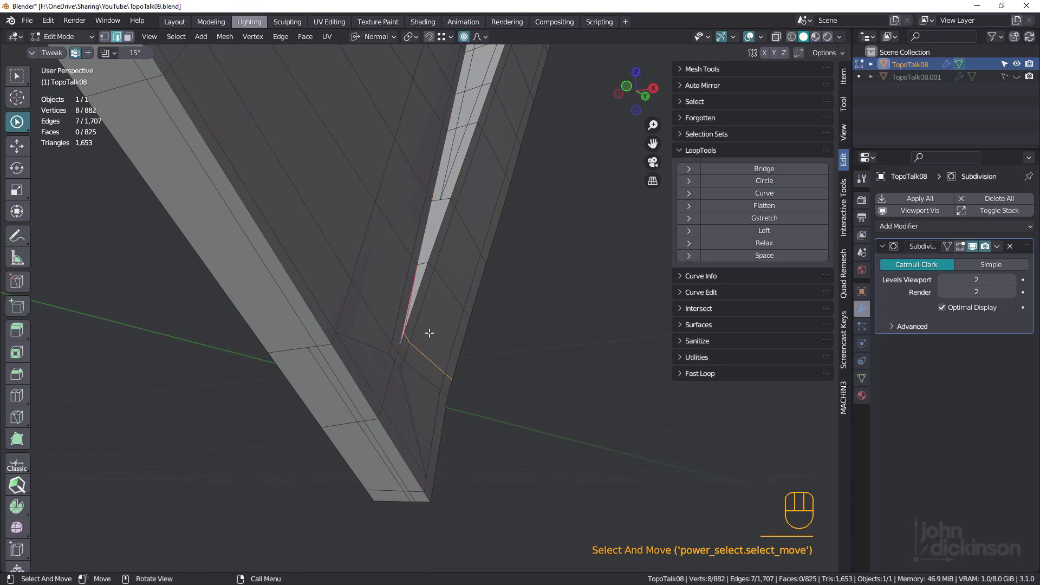
key("ctrl+x")
middle_click(428, 314)
middle_click(448, 305)
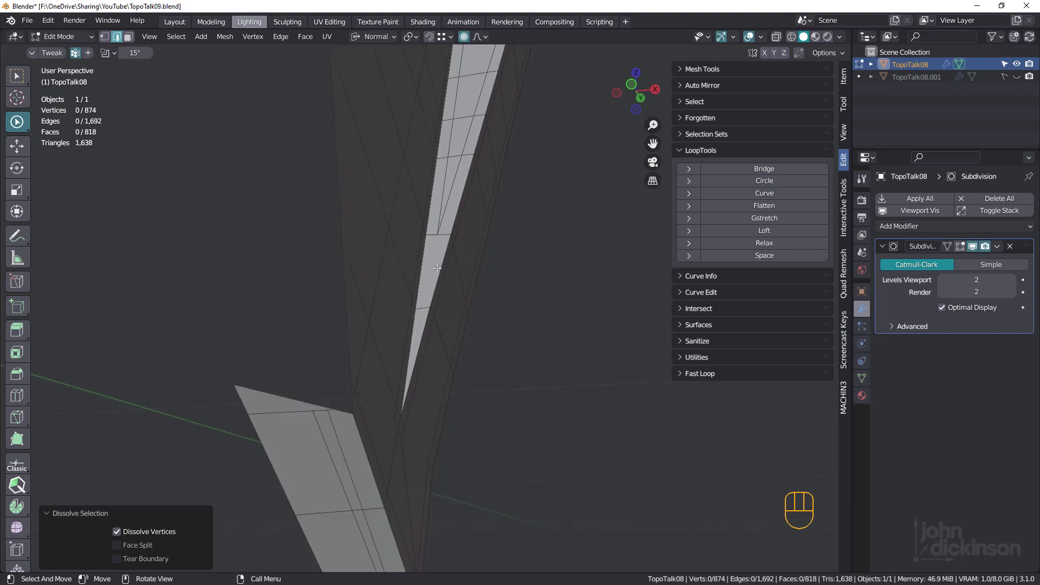
Begin another knife cut across the tip.
key("k")
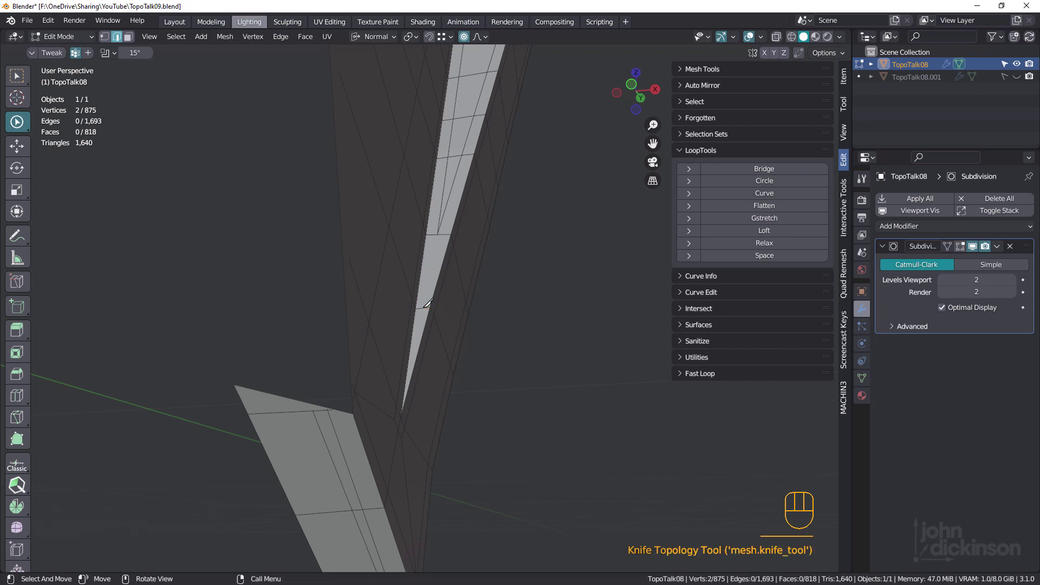
left_click_drag(420, 303, 401, 319)
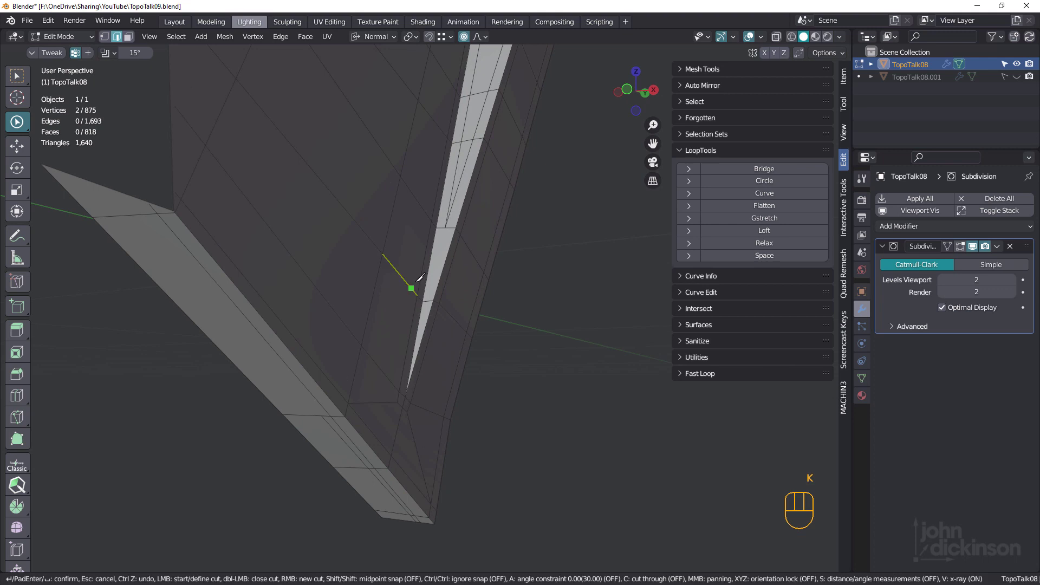
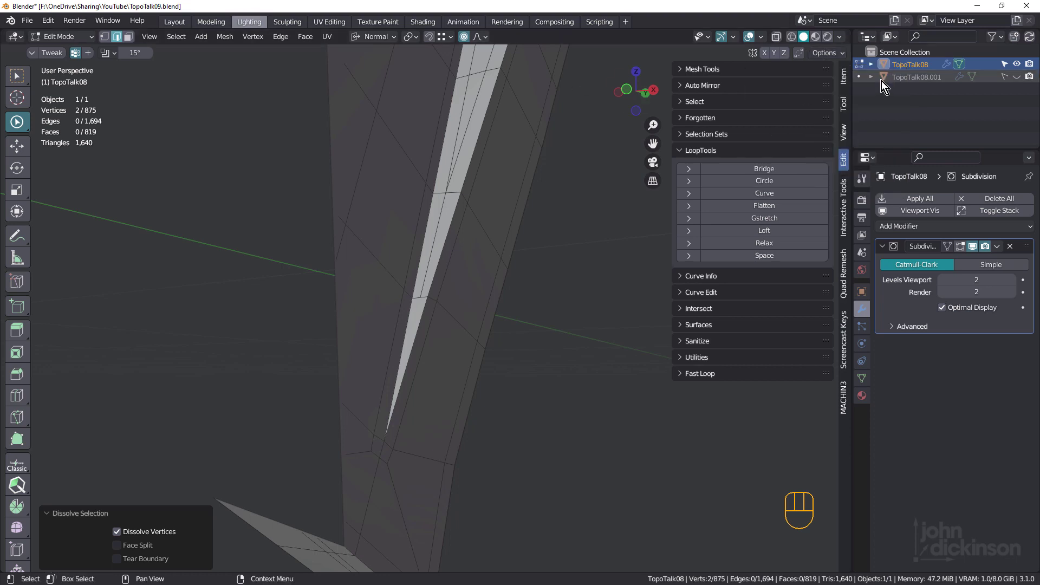
Set the viewport Clip Start to 0.001 cm in the sidebar View settings.
left_click(849, 75)
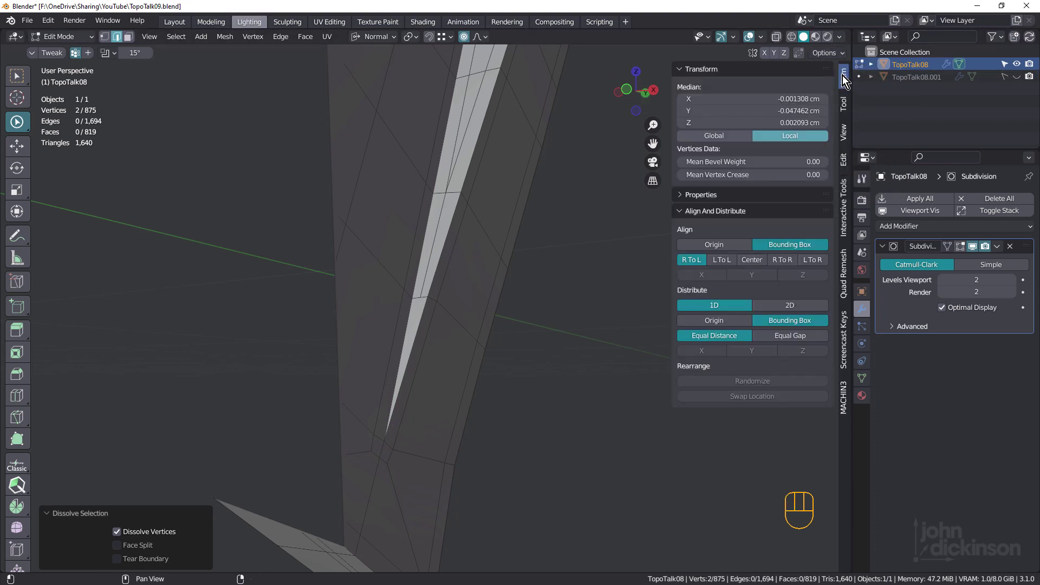
left_click(850, 132)
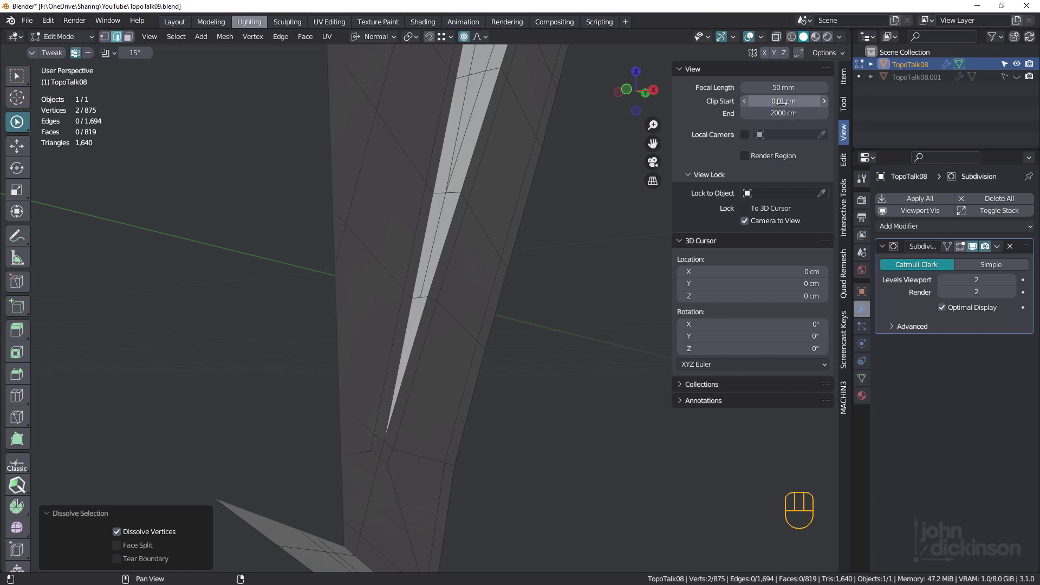
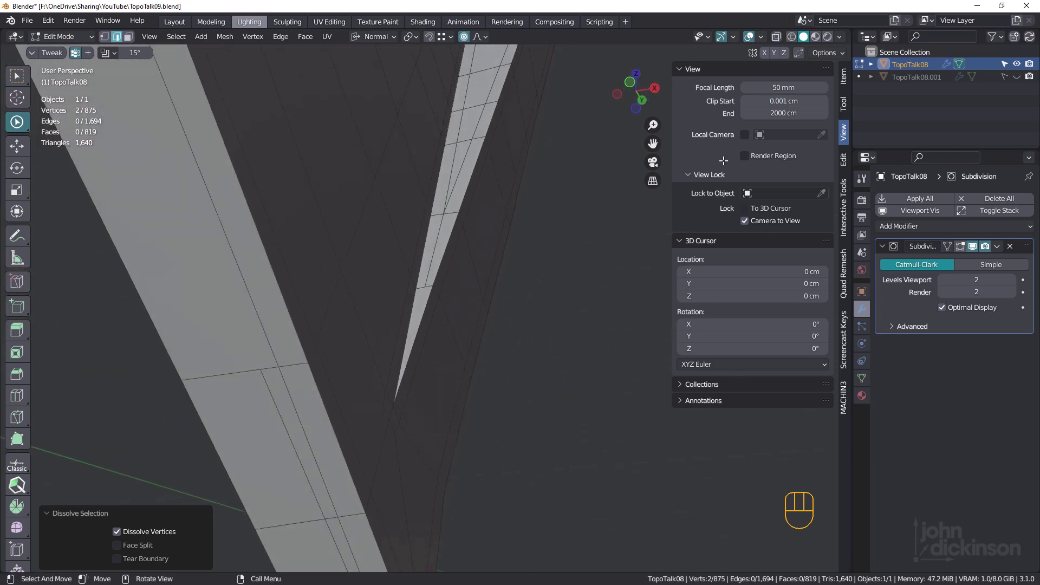
middle_click(411, 257)
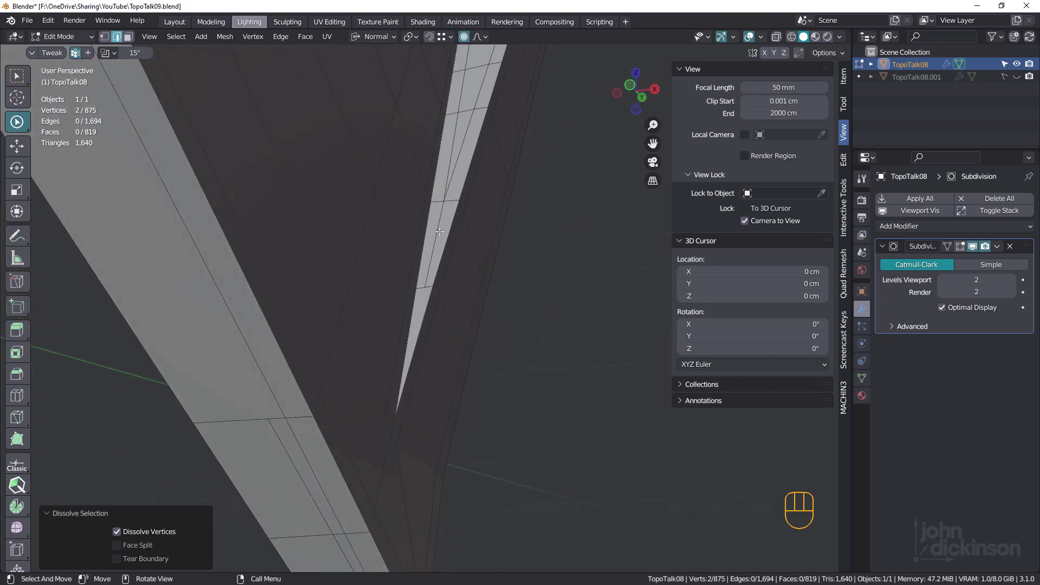
left_click_drag(439, 243, 435, 264)
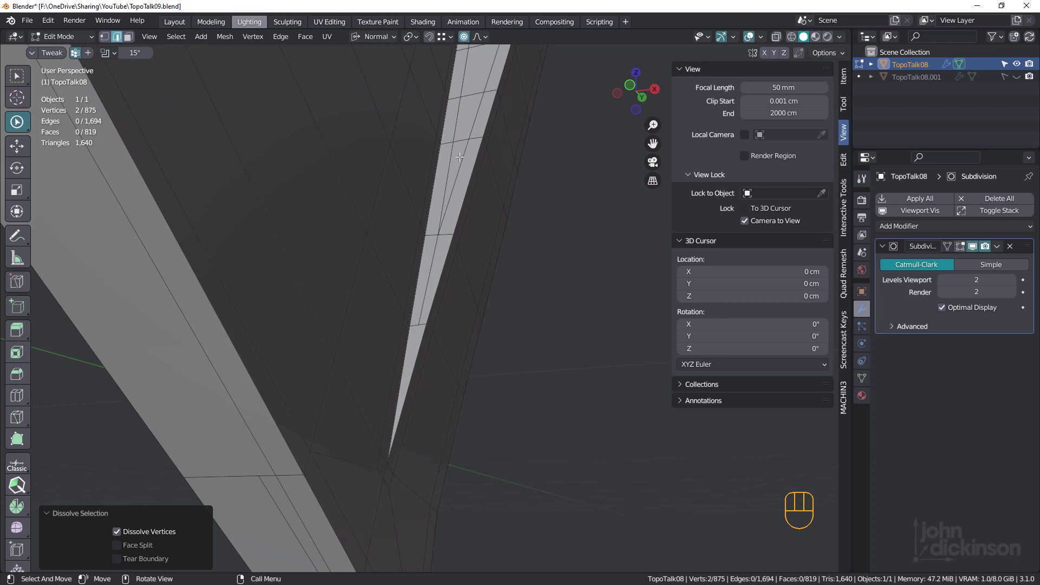
left_click_drag(461, 156, 464, 153)
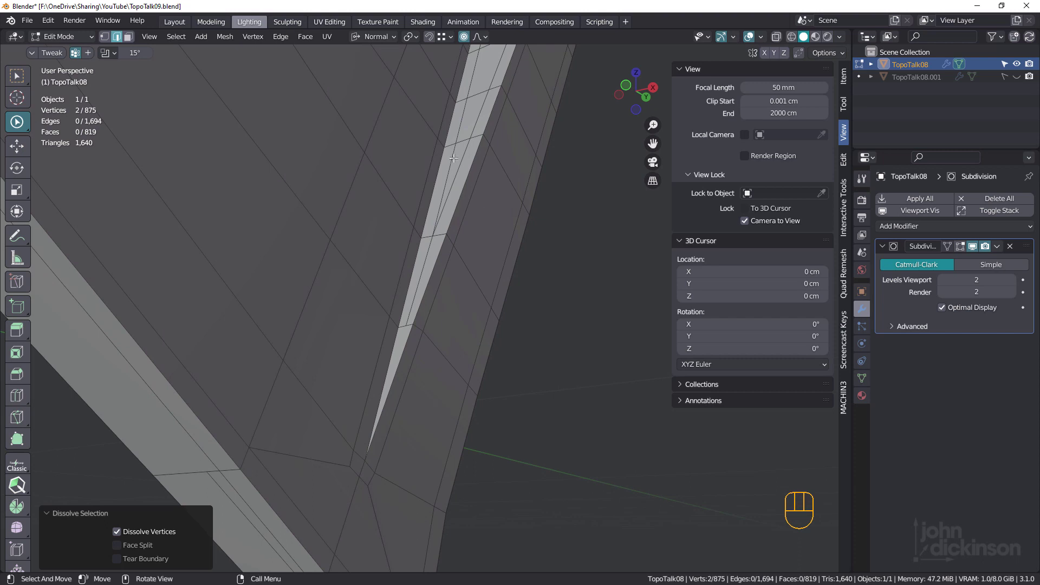
Select a vertex on the sliver edge in vertex select mode.
middle_click(455, 161)
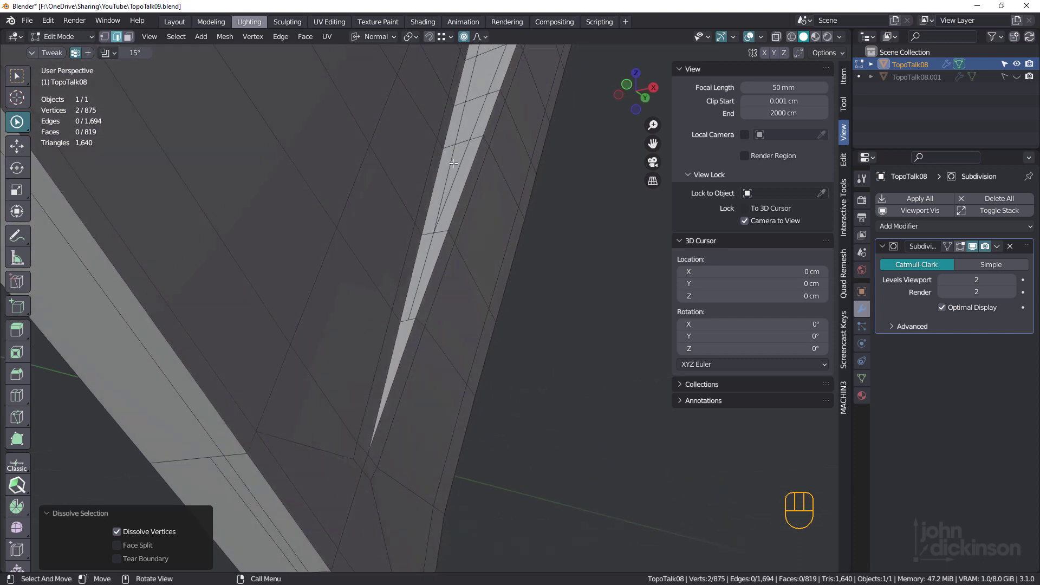
middle_click(409, 321)
key("1")
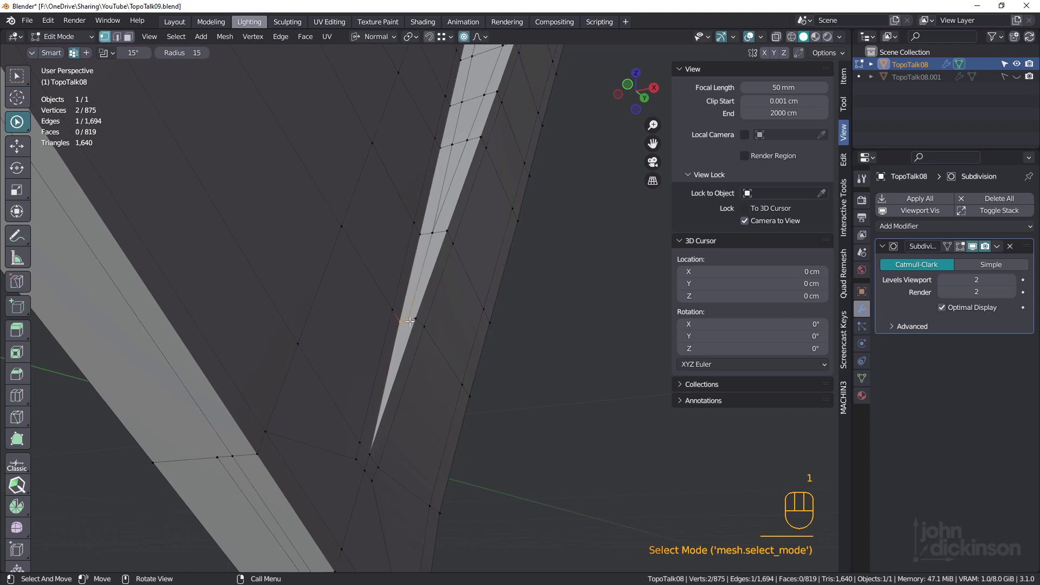
left_click(408, 319)
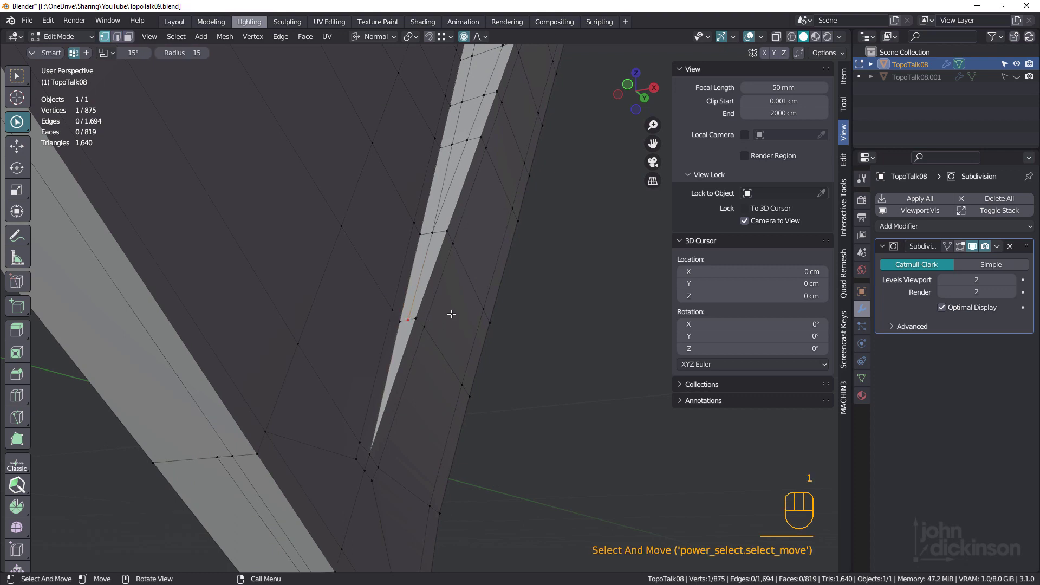